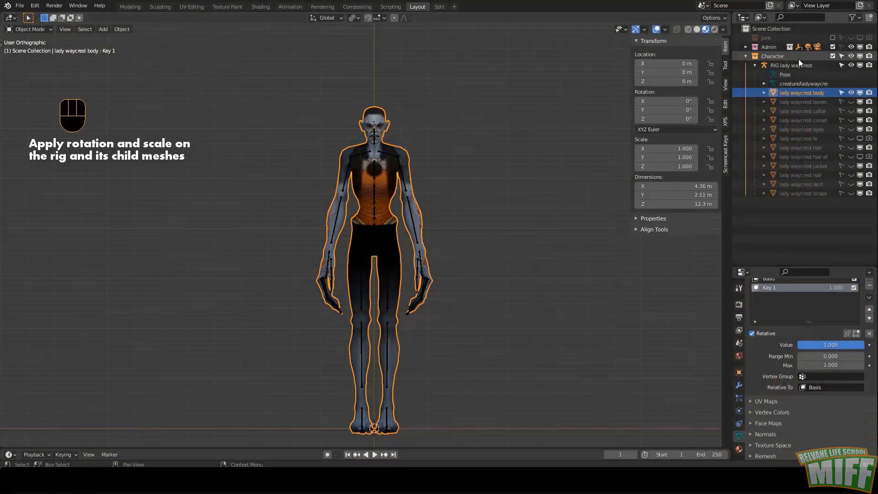
# - Select the character's armature in the Lady Waycrest scene
pyautogui.click(793, 65)
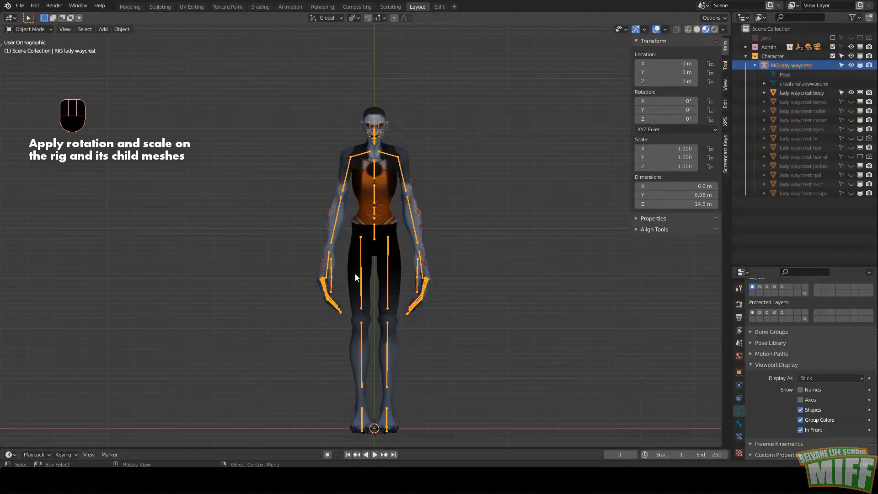
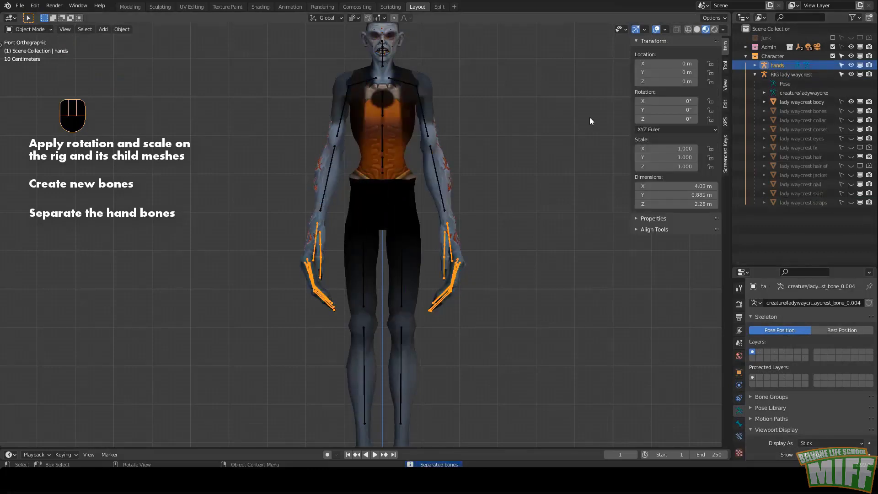
# - Split the selected hand geometry off the body mesh into its own hands object
pyautogui.press('Right')
pyautogui.click(620, 139)
pyautogui.click(453, 222)
pyautogui.press('Tab')
pyautogui.press('alt+z')
pyautogui.press('c')
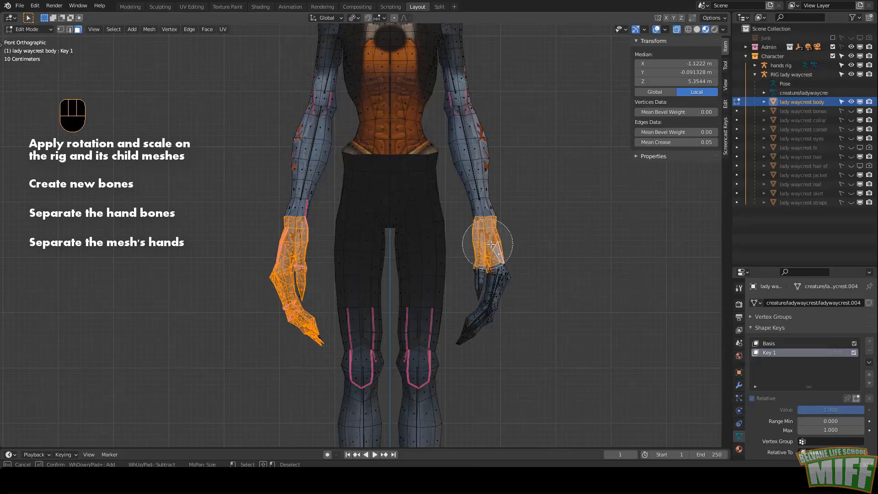
pyautogui.press('p')
pyautogui.press('Tab')
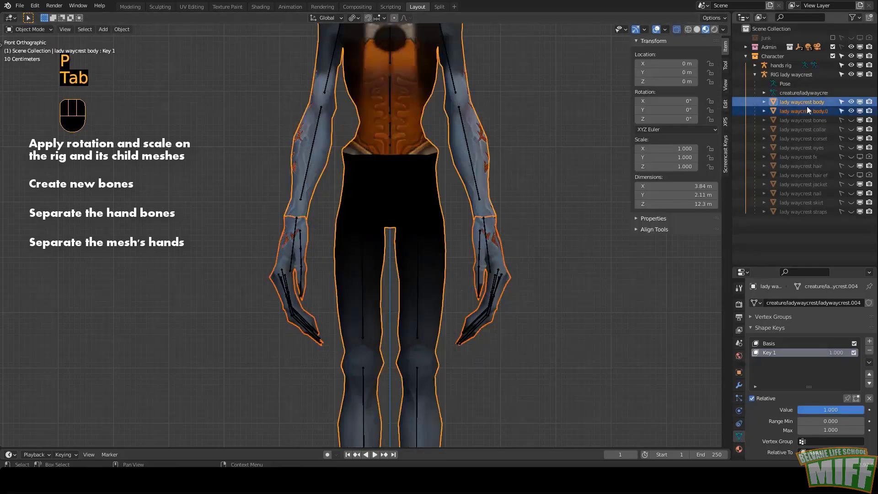
# - Isolate the hands with their bones and parent the hands mesh to the hands rig
pyautogui.moveTo(811, 109); pyautogui.dragTo(817, 101)
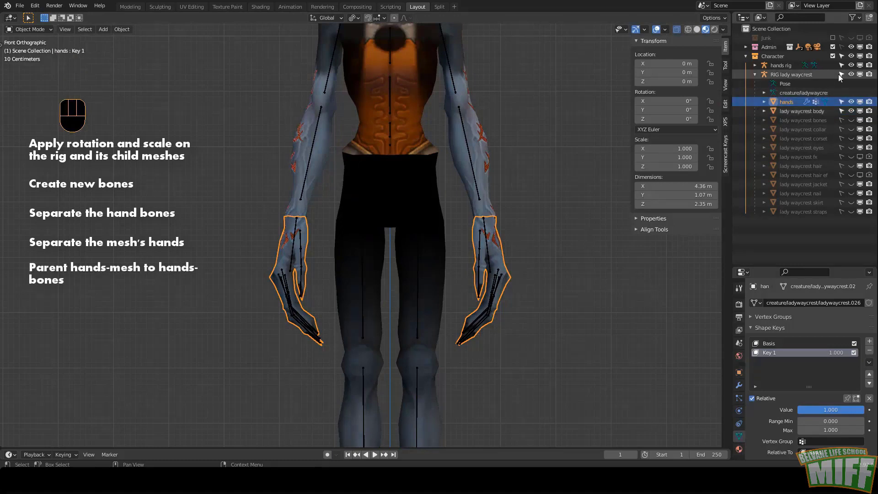
pyautogui.click(867, 78)
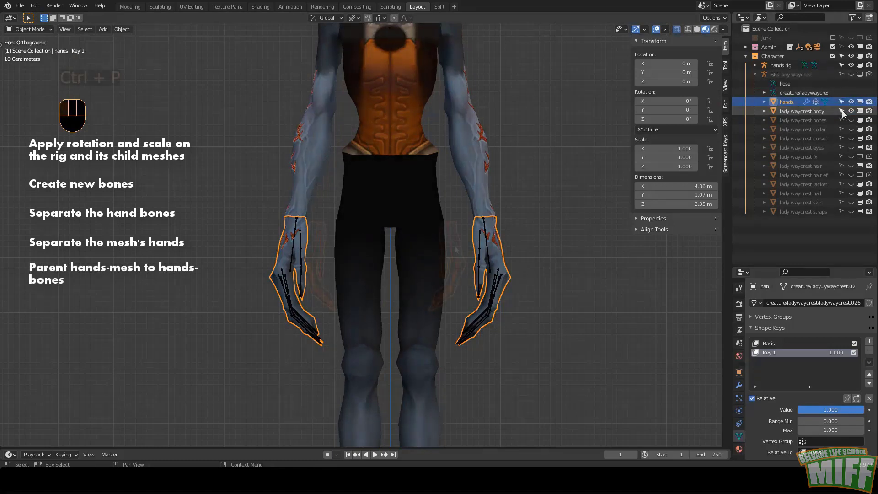
pyautogui.press('s')
pyautogui.click(454, 247)
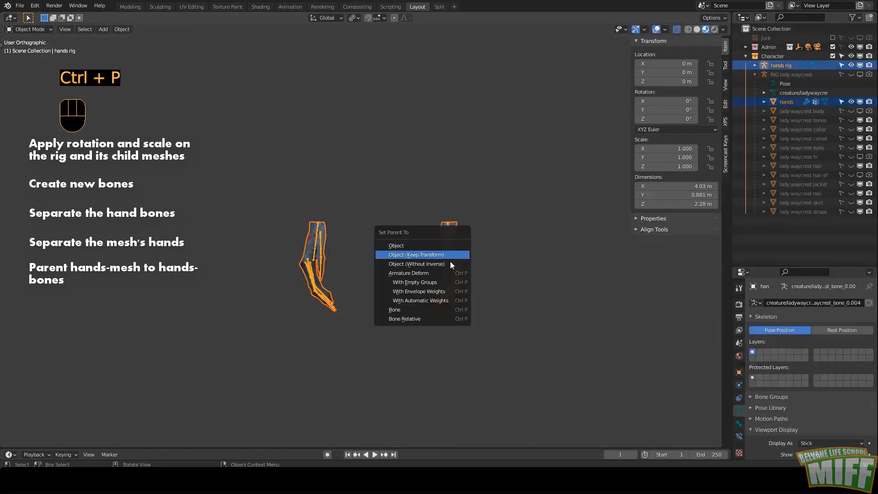
pyautogui.click(851, 104)
# - Join the hands rig back into the main rig and merge the hands mesh into the body
pyautogui.click(851, 131)
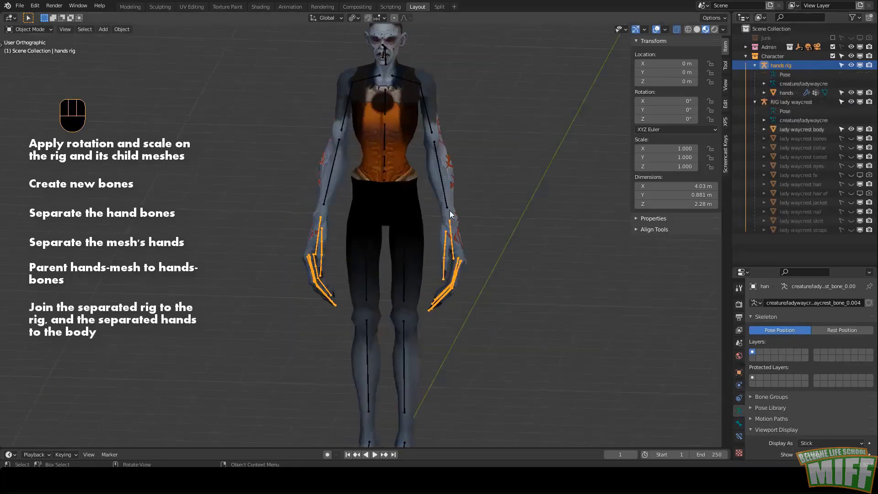
pyautogui.press('s')
pyautogui.click(450, 202)
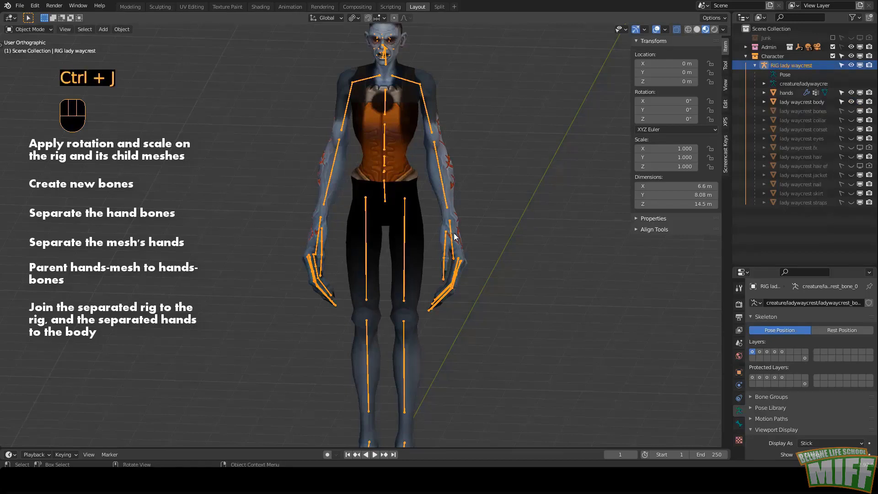
pyautogui.click(458, 235)
pyautogui.press('ctrl+s')
pyautogui.click(457, 213)
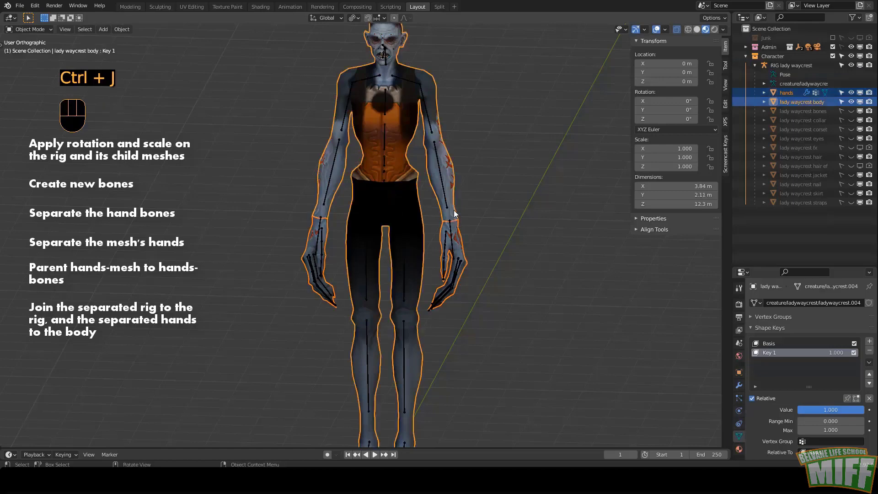
pyautogui.press('ctrl+c')
# - Merge duplicate vertices on the body, then parent the body to the rig with empty groups
pyautogui.press('ctrl+Tab')
pyautogui.press('a')
pyautogui.press('q')
pyautogui.press('Tab')
pyautogui.click(454, 237)
pyautogui.click(454, 206)
pyautogui.press('s')
pyautogui.click(446, 199)
pyautogui.click(455, 197)
pyautogui.press('s')
pyautogui.click(446, 195)
# - Show the clothing and accessories again, then rotate a shoulder bone in Pose Mode to test deformation
pyautogui.press('c')
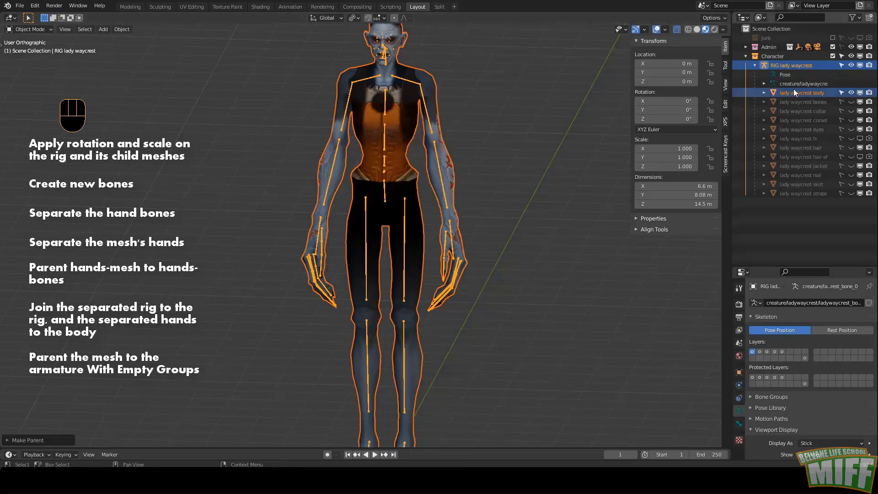
pyautogui.moveTo(845, 94); pyautogui.dragTo(853, 100)
pyautogui.moveTo(854, 102); pyautogui.dragTo(857, 204)
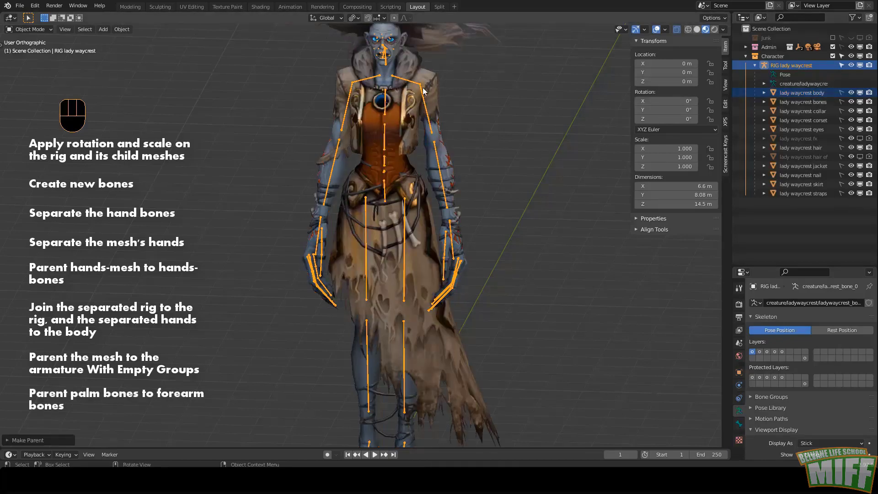
pyautogui.click(415, 84)
pyautogui.press('c')
pyautogui.click(415, 83)
pyautogui.press('ctrl+r')
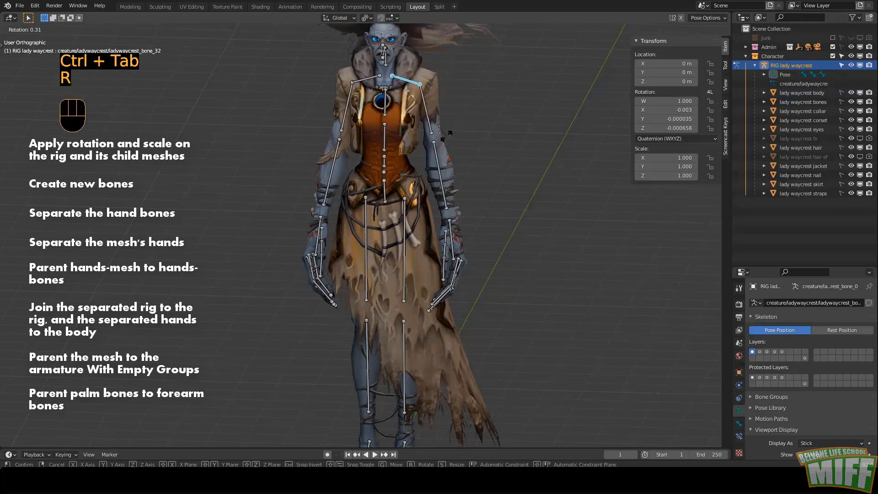
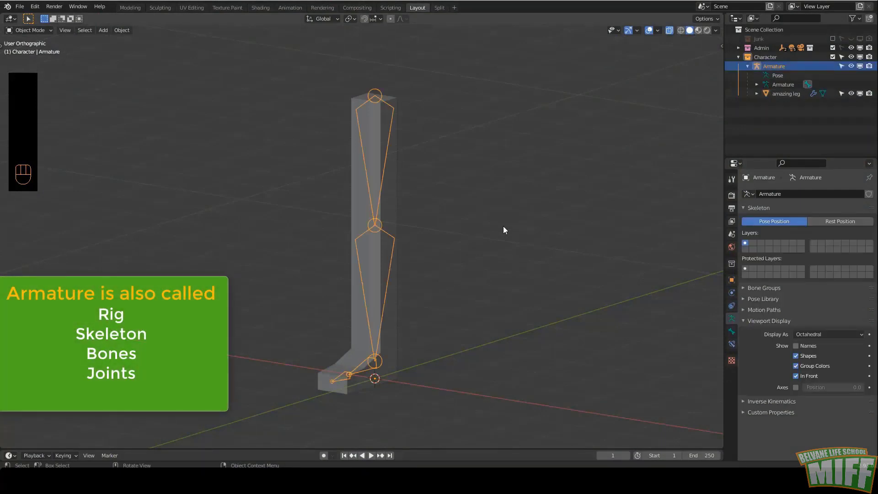
# - Add vertex groups thigh, shin, foot and toes to the leg mesh
pyautogui.press('`')
pyautogui.press('Tab')
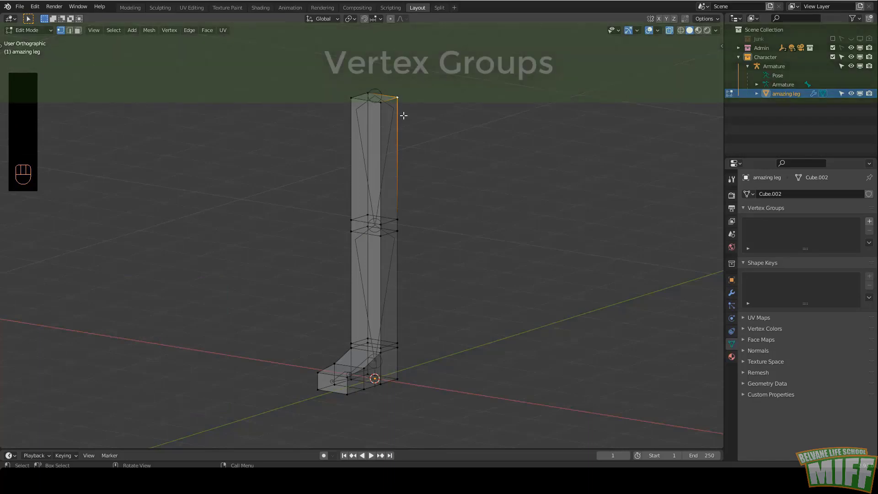
pyautogui.press('Tab')
pyautogui.click(873, 224)
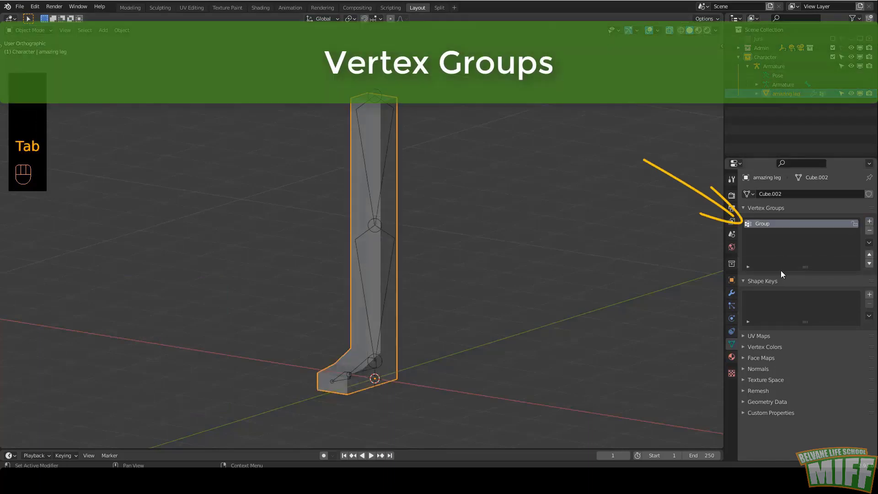
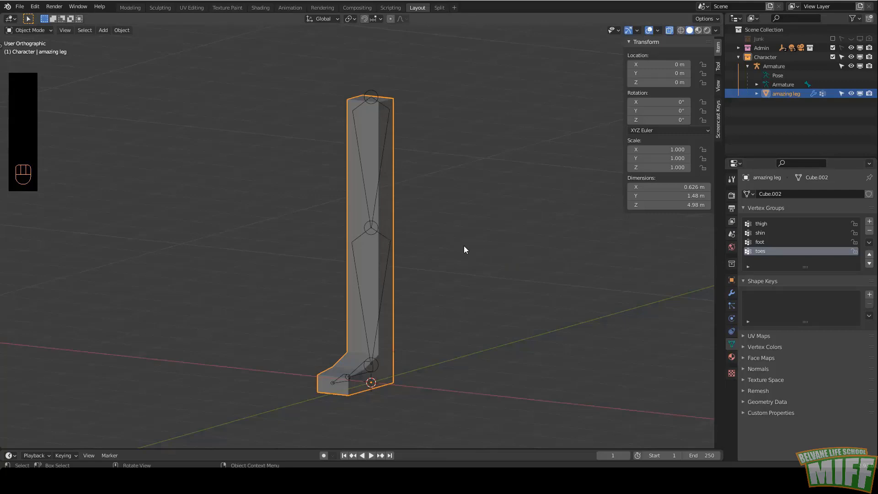
# - In Edit Mode deselect everything and select the vertices belonging to the thigh group
pyautogui.press('Tab')
pyautogui.press('alt+a')
pyautogui.click(823, 283)
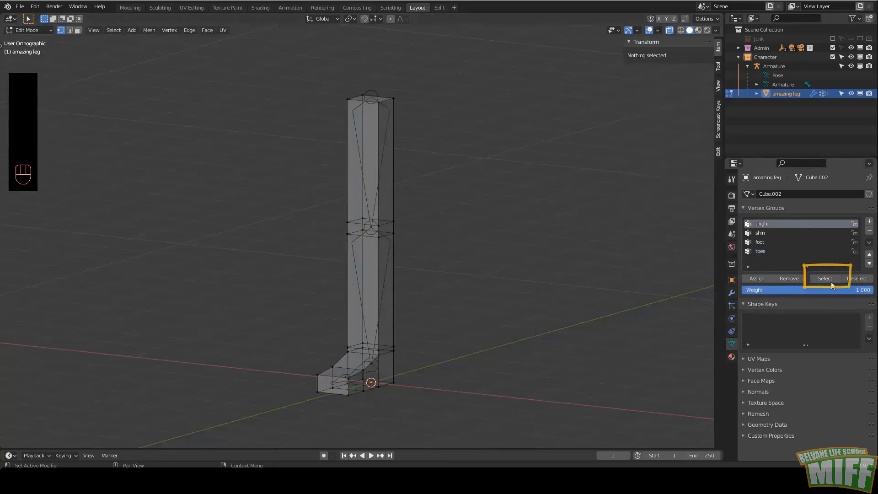
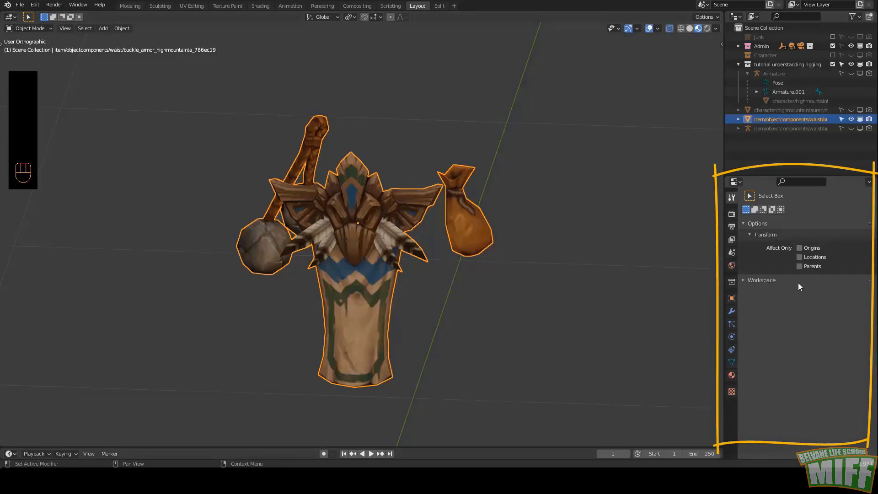
# - Select the waist tabard mesh and show its Object Data properties with no vertex groups
pyautogui.click(735, 366)
pyautogui.click(745, 233)
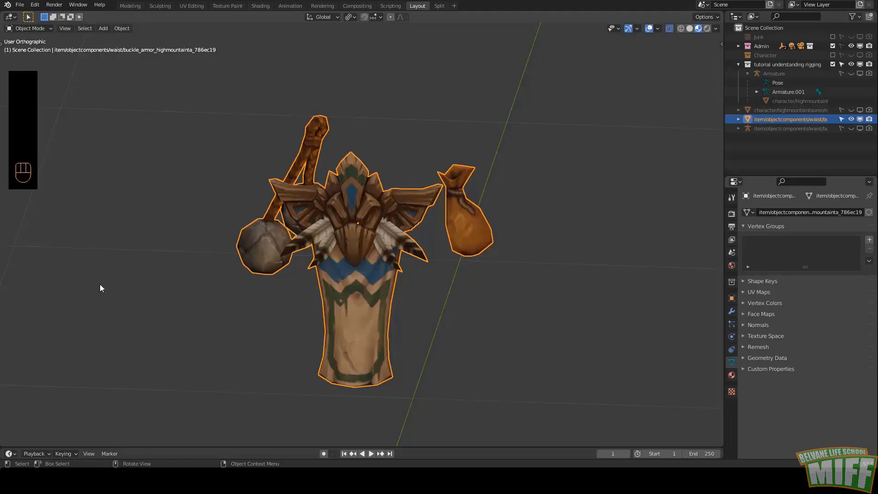
# - Apply rotation and scale, add an armature at the origin and display its bones In Front
pyautogui.press('ctrl+a')
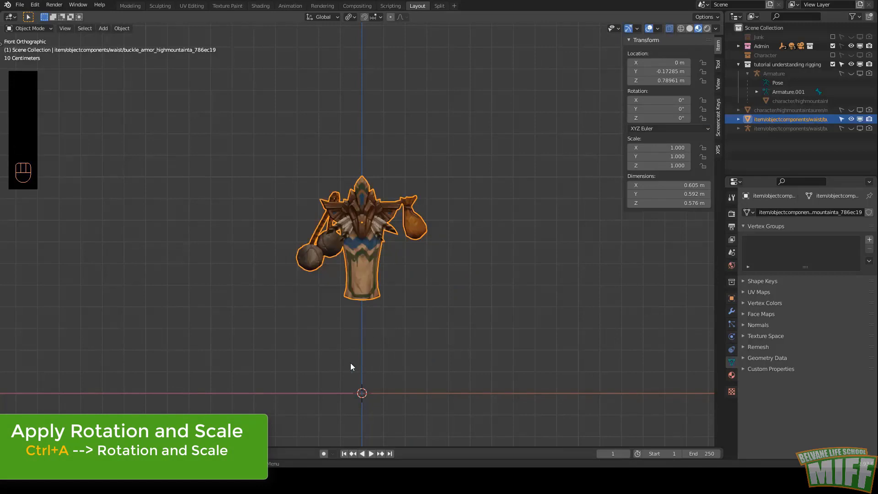
pyautogui.press('shift+a')
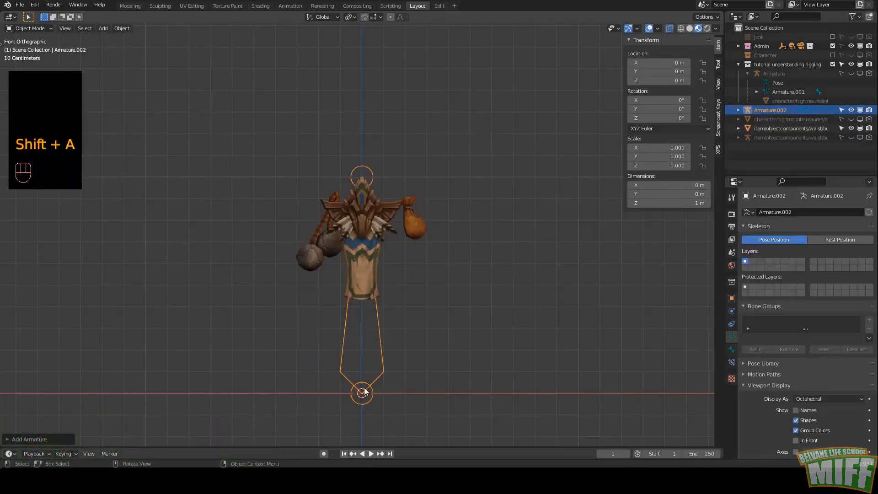
pyautogui.click(380, 339)
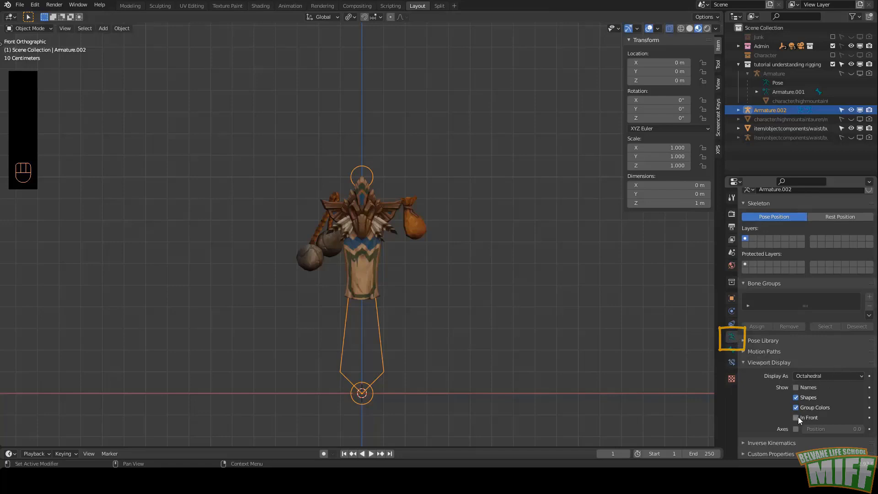
pyautogui.click(799, 418)
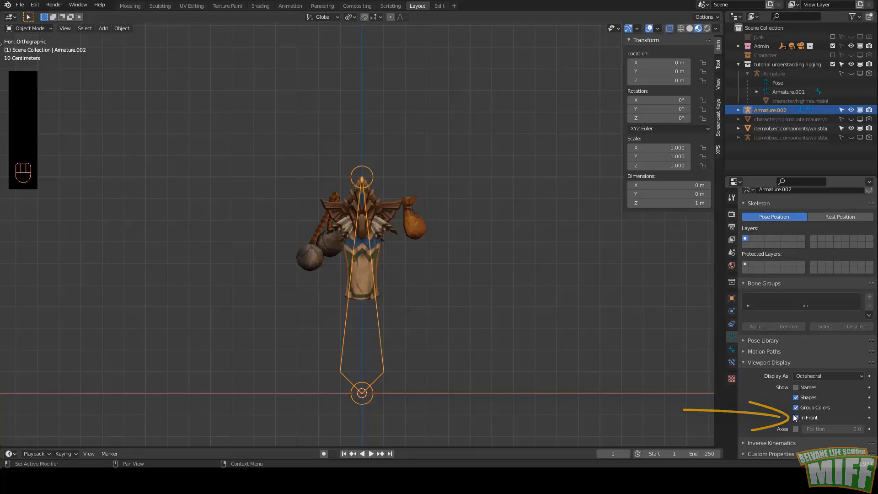
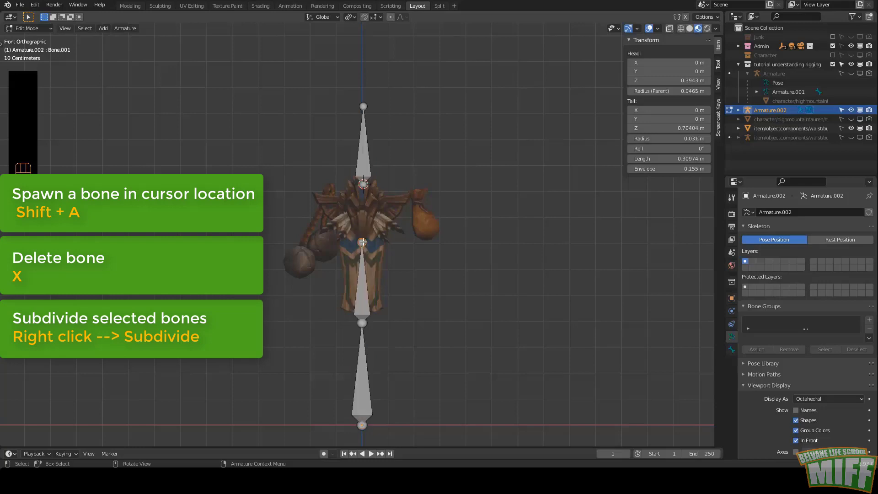
# - Extrude a new bone from the chain's tip and parent the belt bones with Keep Offset
pyautogui.press('e')
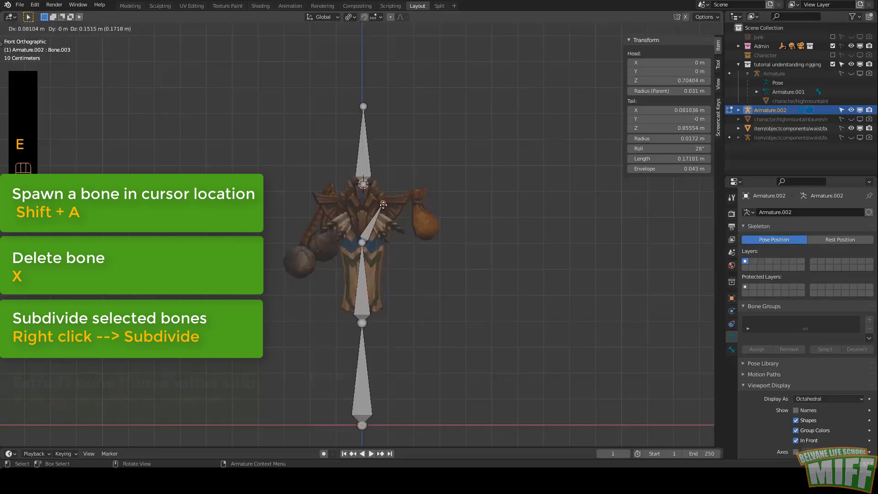
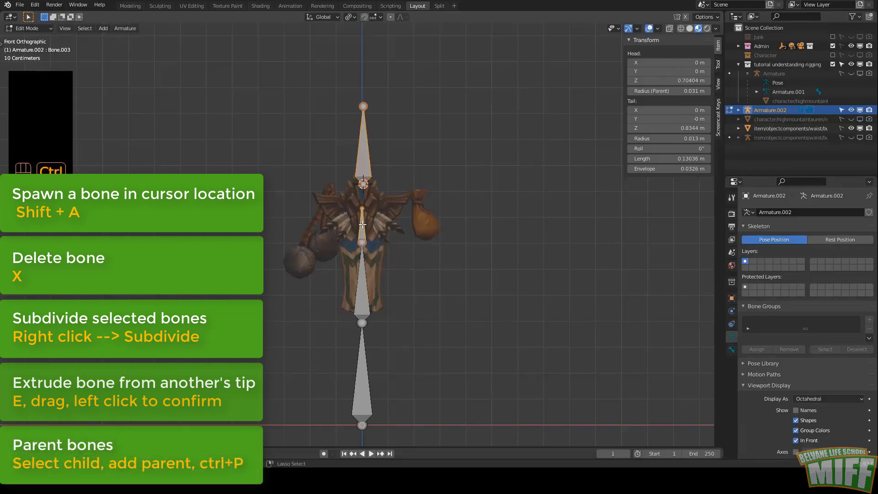
pyautogui.press('ctrl+p')
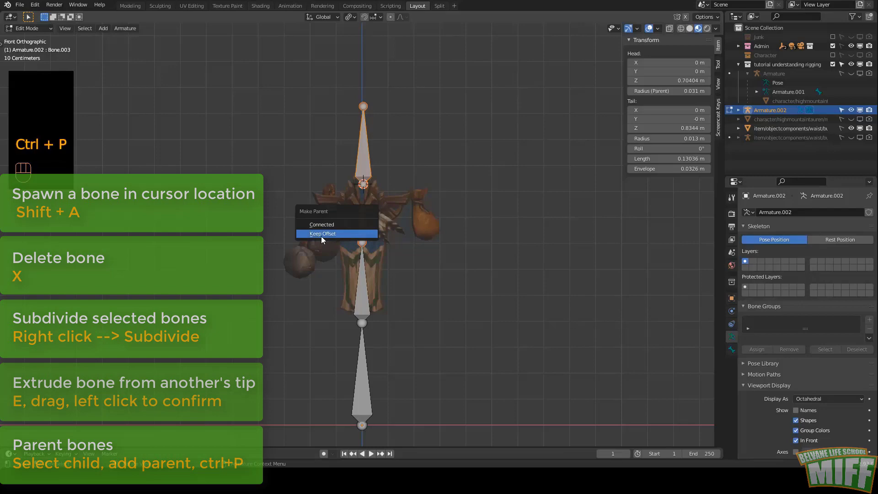
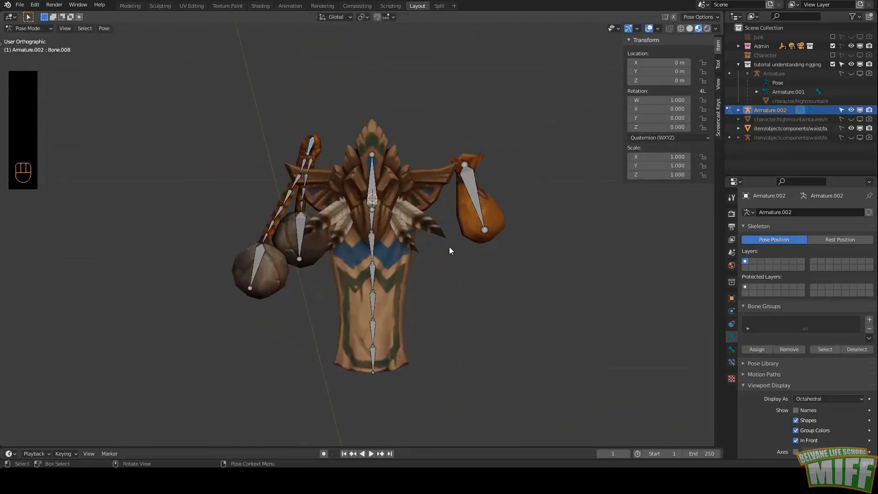
# - Rename the armature to ARMATURE belt and return from Pose Mode to Object Mode
pyautogui.moveTo(762, 116); pyautogui.dragTo(346, 272)
pyautogui.press('BackSpace')
pyautogui.moveTo(346, 272); pyautogui.dragTo(381, 273)
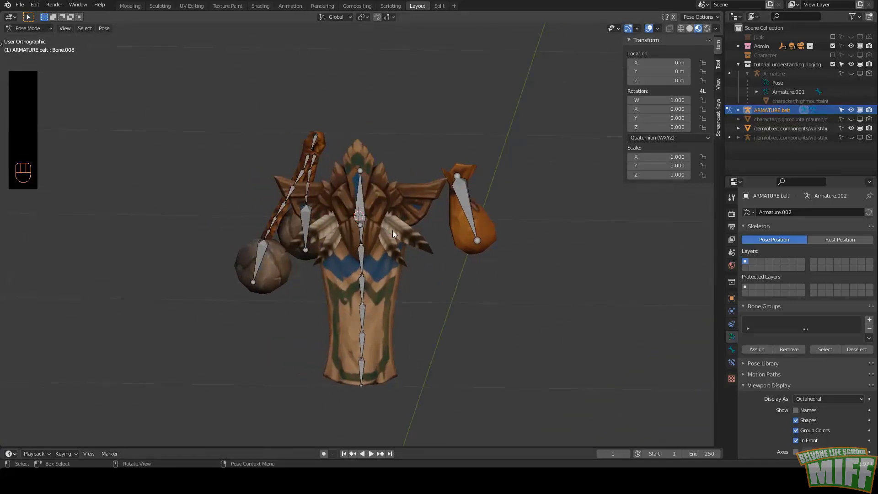
pyautogui.press('Tab')
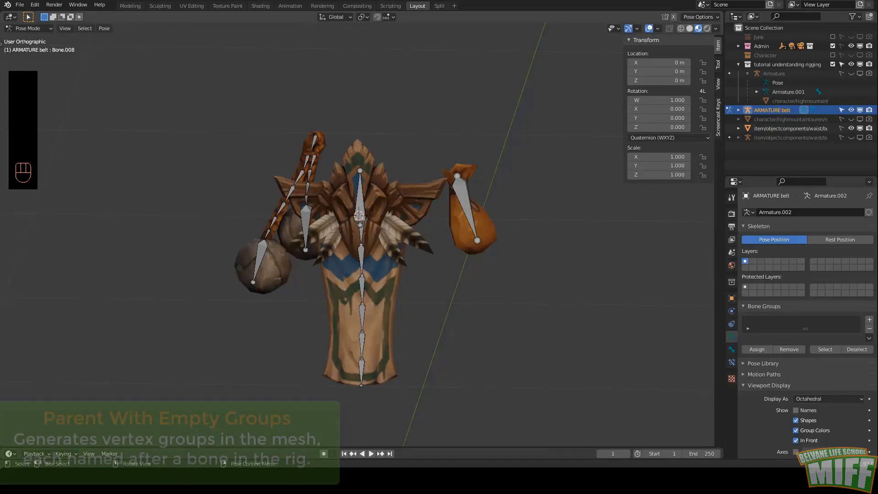
pyautogui.click(417, 307)
pyautogui.press('Tab')
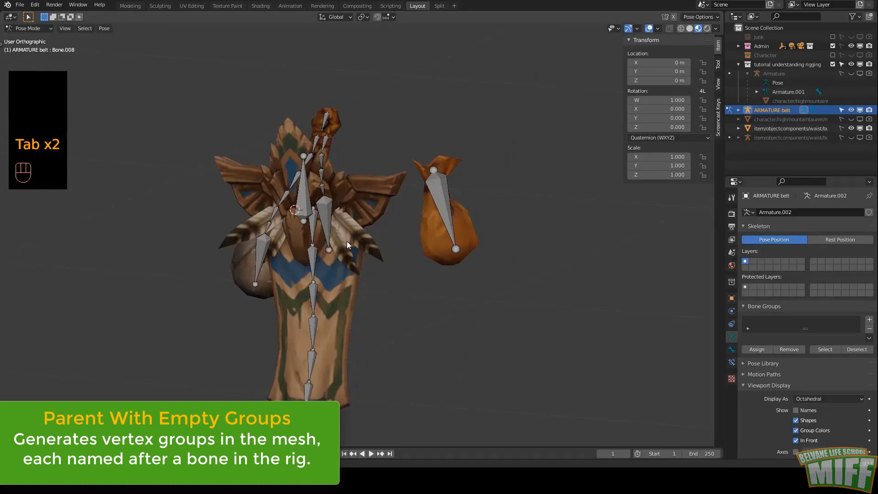
pyautogui.press('ctrl+Tab')
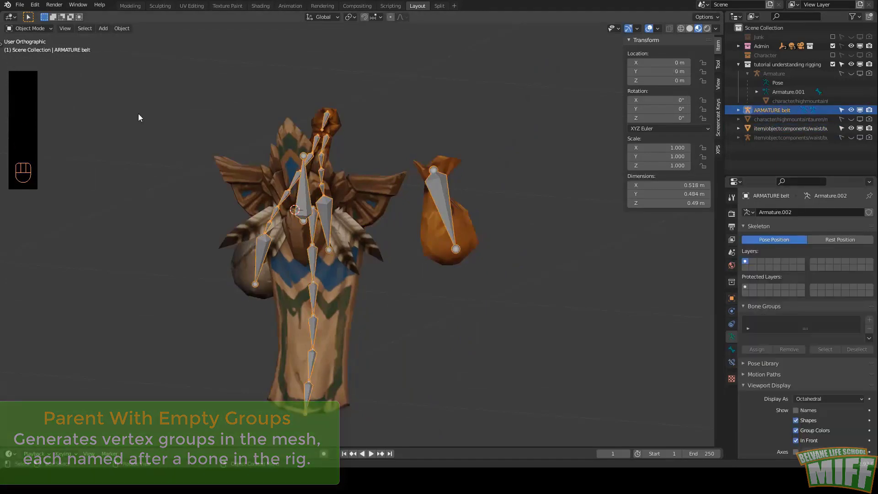
# - Parent the belt mesh to the armature With Empty Groups and show its bone-named vertex groups
pyautogui.click(309, 206)
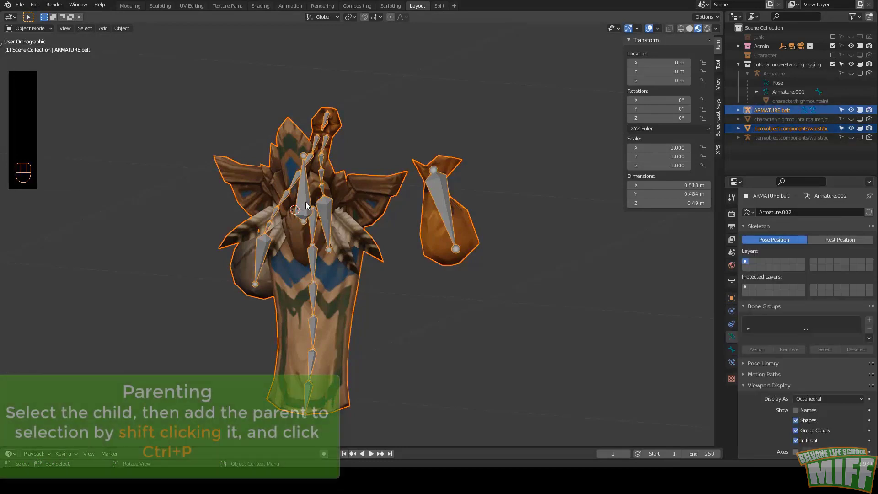
pyautogui.press('ctrl+p')
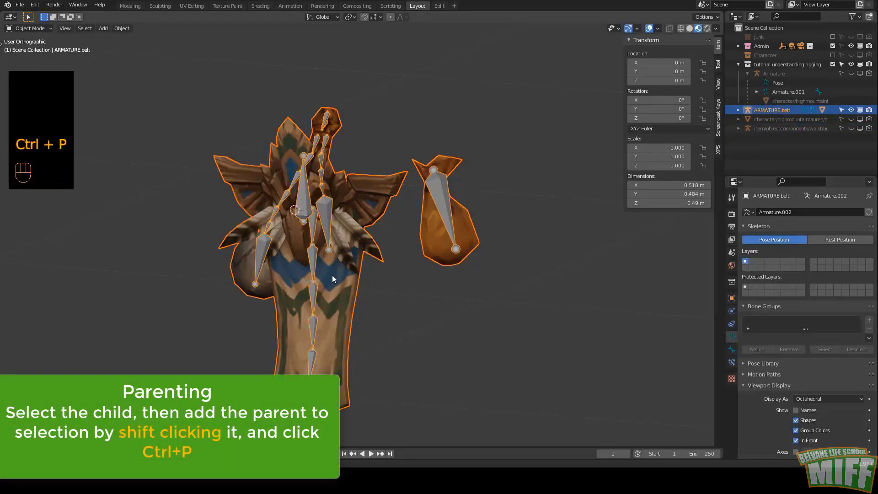
pyautogui.press('ctrl+s')
pyautogui.click(779, 270)
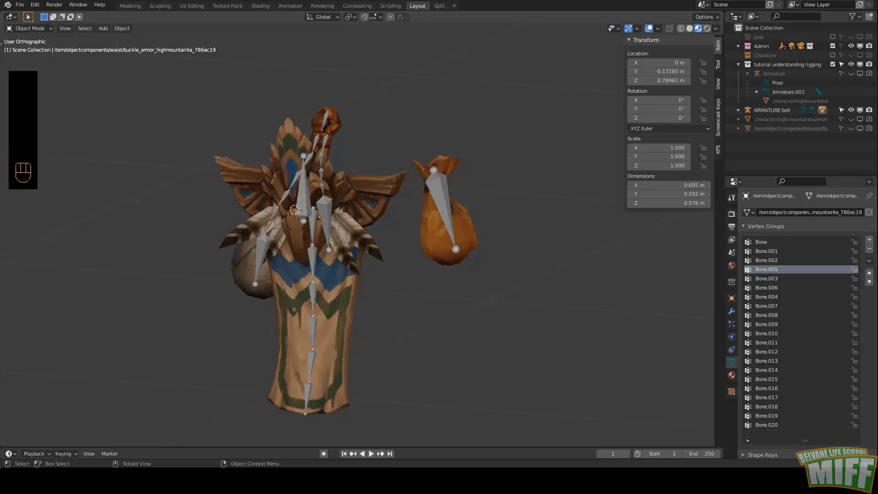
pyautogui.press('Tab')
# - Assign the pouch vertices to the Bone.001 vertex group and test by moving the bone
pyautogui.middleClick(399, 289)
pyautogui.press('Tab')
pyautogui.click(429, 246)
pyautogui.press('Tab')
pyautogui.press('alt+a')
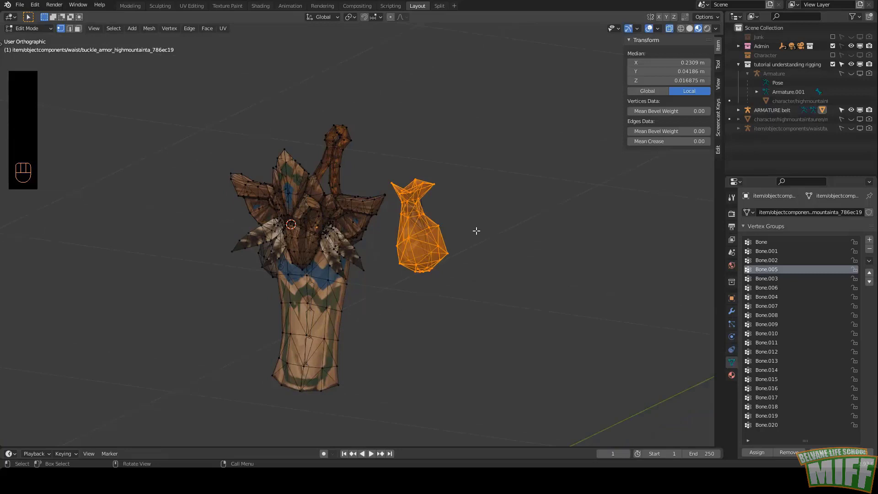
pyautogui.click(767, 253)
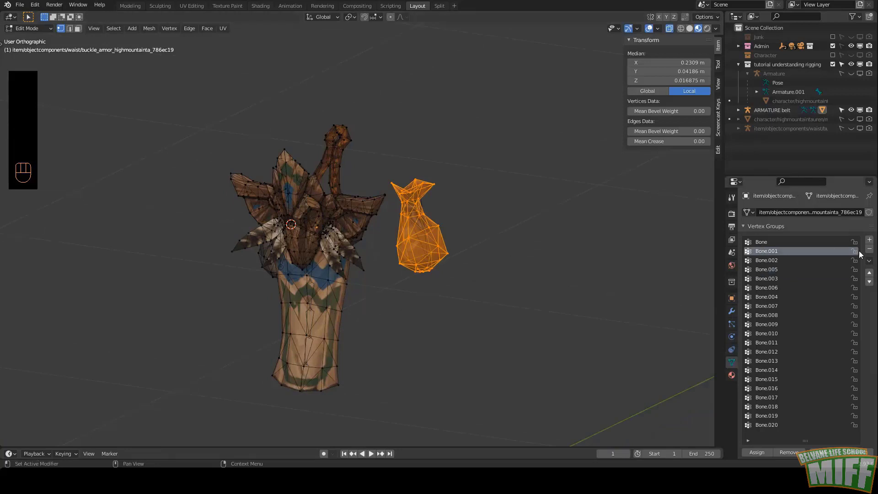
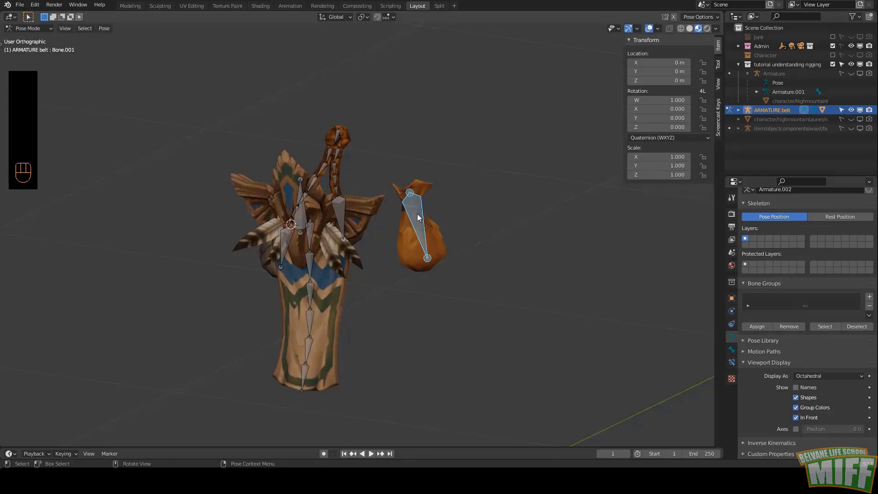
pyautogui.press('g')
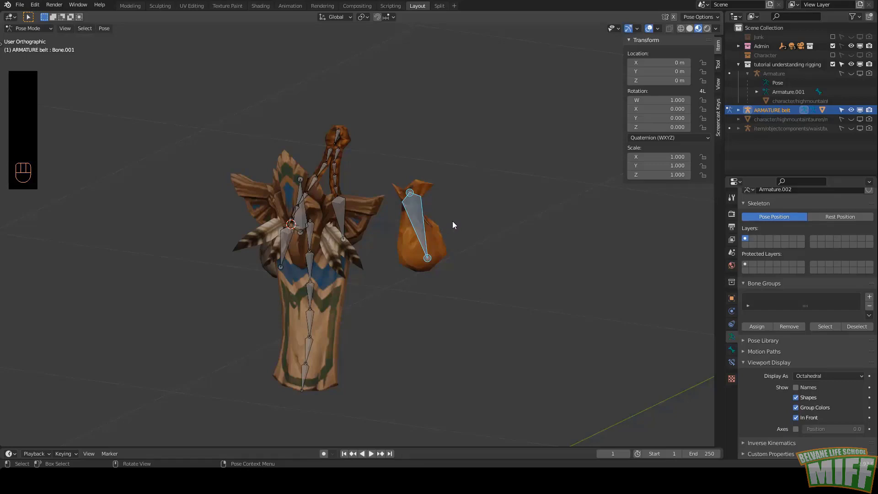
# - Leave Pose Mode, make the Bone group active and inspect a tabard vertex's weights
pyautogui.press('ctrl+Tab')
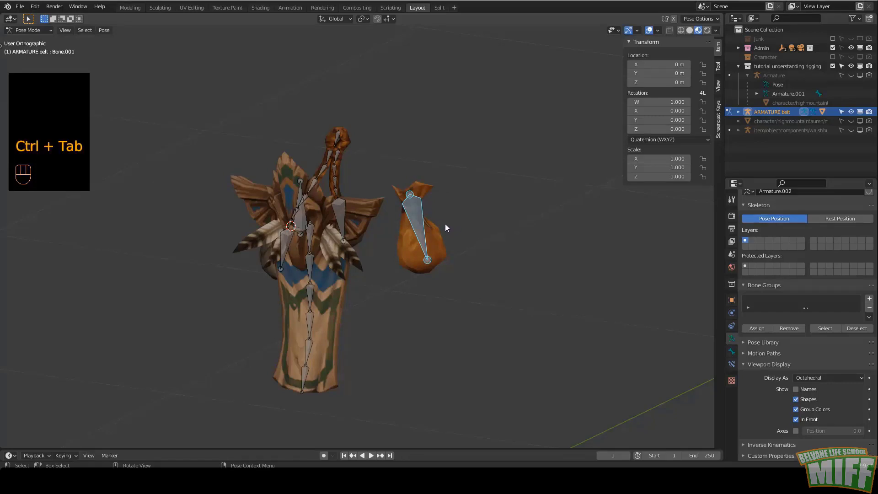
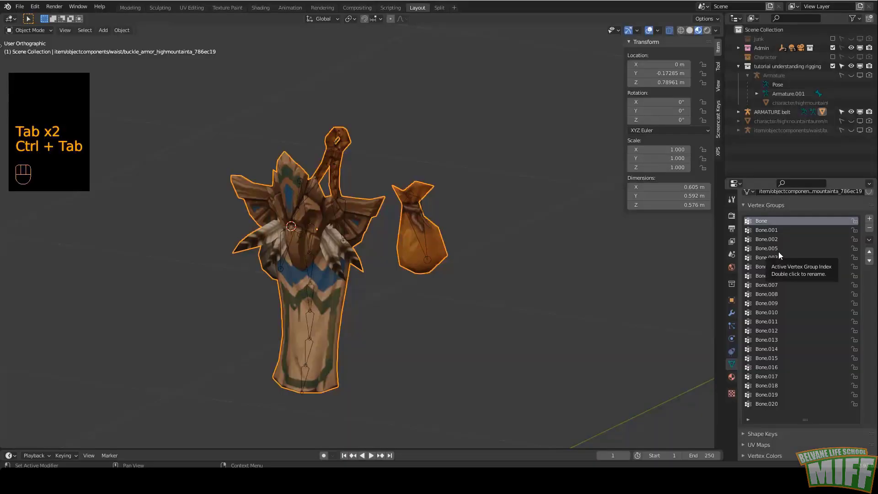
pyautogui.click(419, 259)
pyautogui.press('Tab')
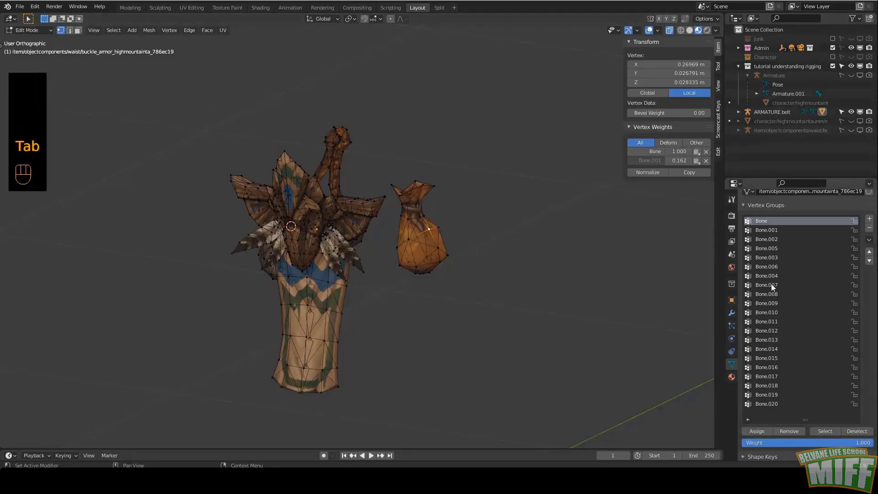
# - Parent the belt mesh to ARMATURE belt with automatic weights and enter pose mode on the rig
pyautogui.press('Tab')
pyautogui.click(413, 198)
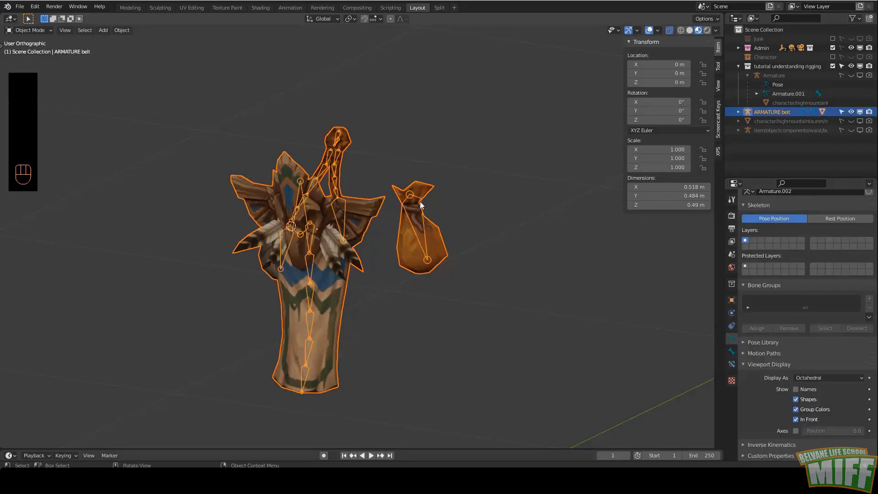
pyautogui.press('ctrl+p')
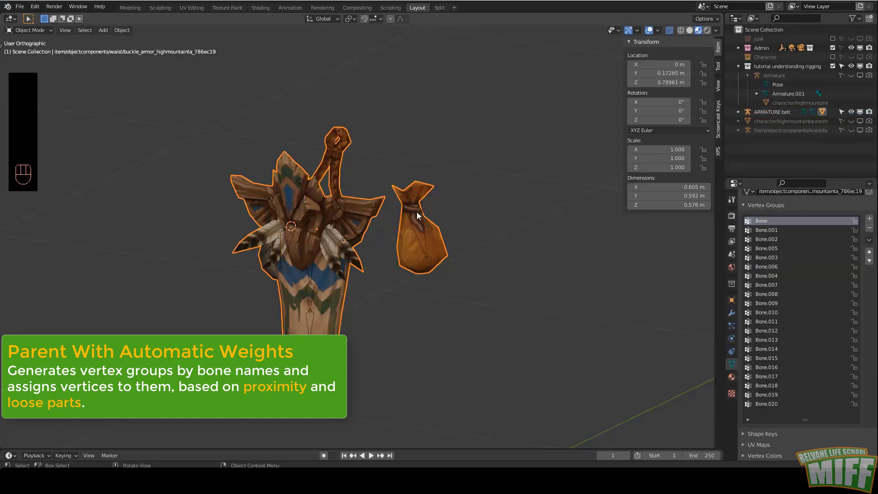
pyautogui.click(420, 213)
pyautogui.press('ctrl+Tab')
pyautogui.press('g')
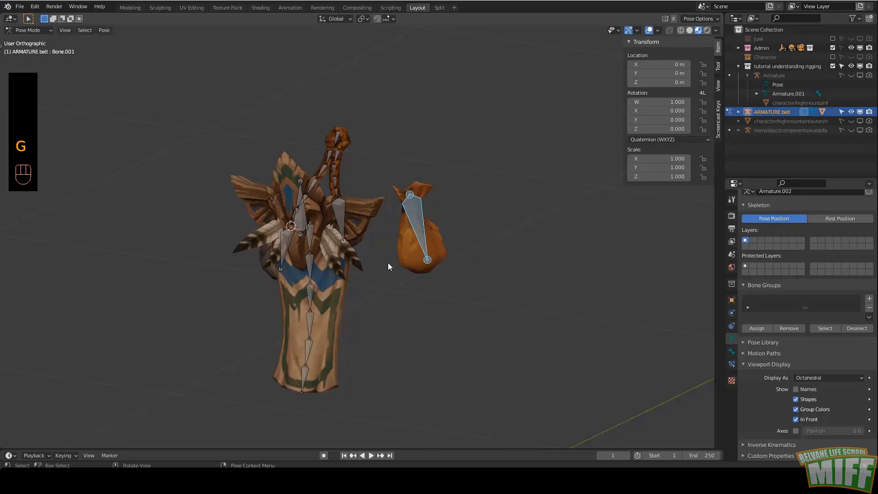
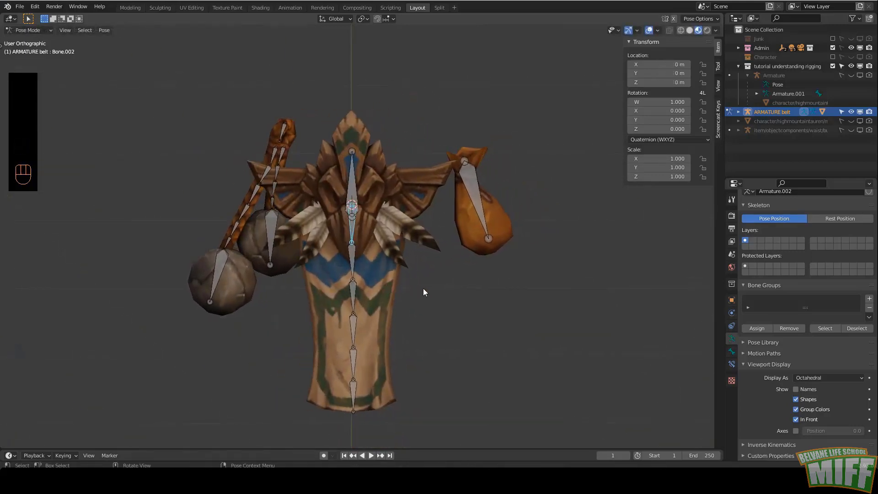
# - Merge the belt mesh's overlapping vertices by distance and leave mesh editing
pyautogui.press('Tab')
pyautogui.press('Tab')
pyautogui.press('Tab')
pyautogui.press('a')
pyautogui.press('q')
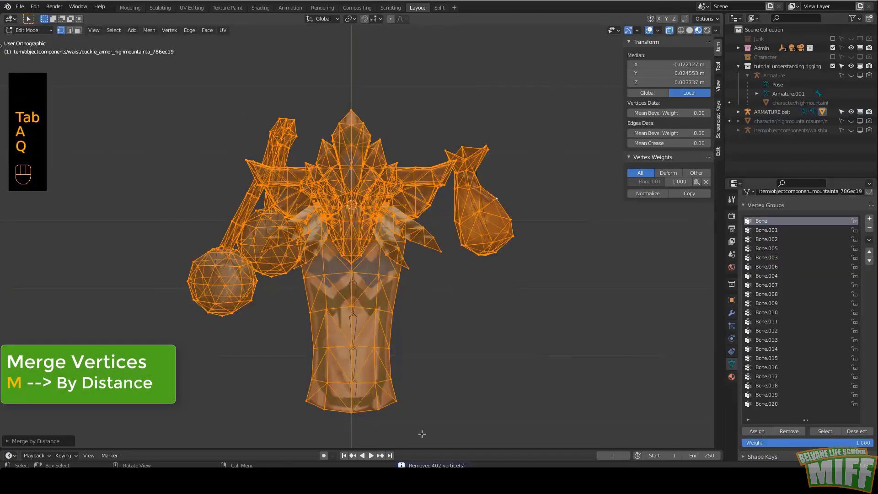
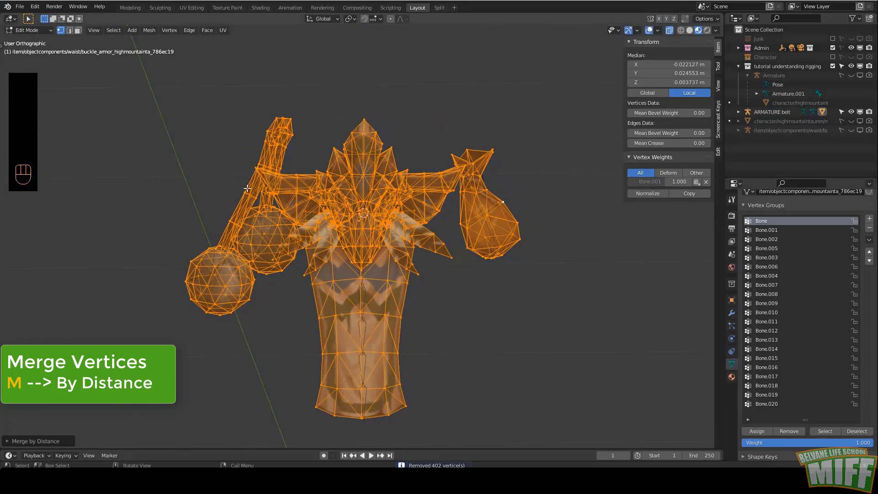
pyautogui.press('Tab')
# - Pose the belt armature, moving the spine bone and orbiting to check the tabard and pouch deformation
pyautogui.press('ctrl+p')
pyautogui.press('ctrl+Tab')
pyautogui.press('g')
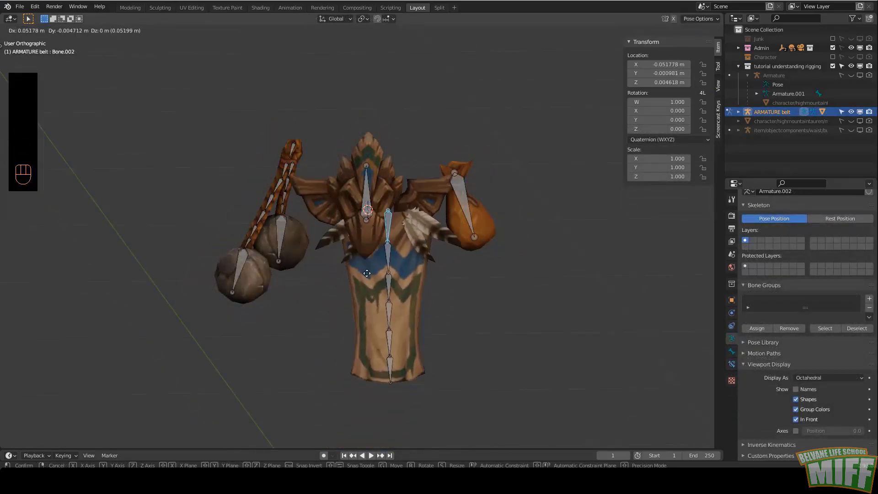
pyautogui.middleClick(334, 250)
pyautogui.moveTo(410, 258); pyautogui.dragTo(426, 254)
pyautogui.middleClick(360, 246)
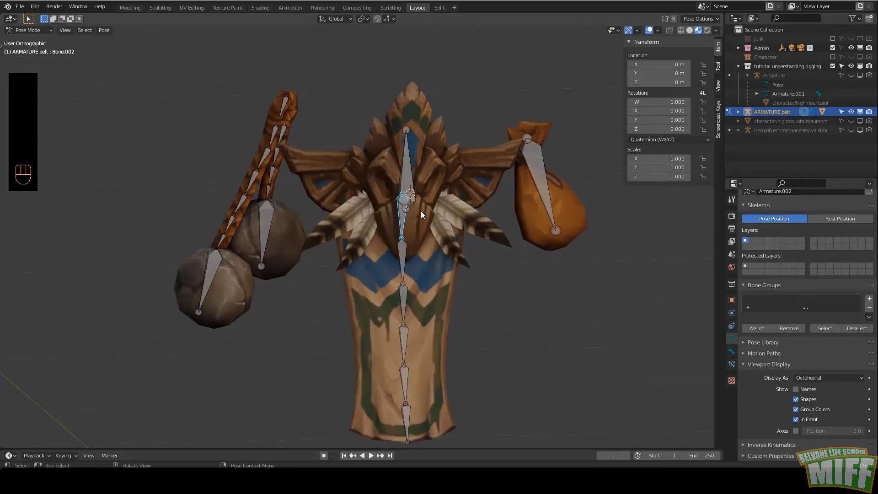
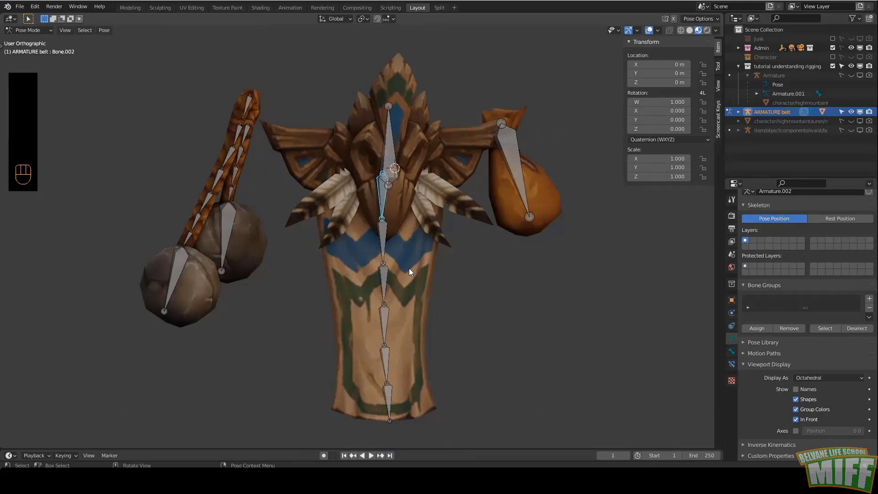
pyautogui.middleClick(379, 286)
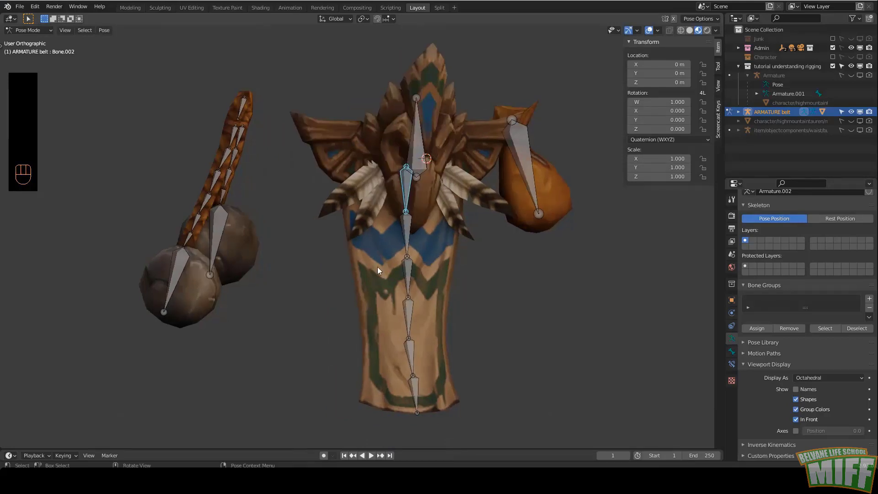
pyautogui.moveTo(435, 213); pyautogui.dragTo(442, 216)
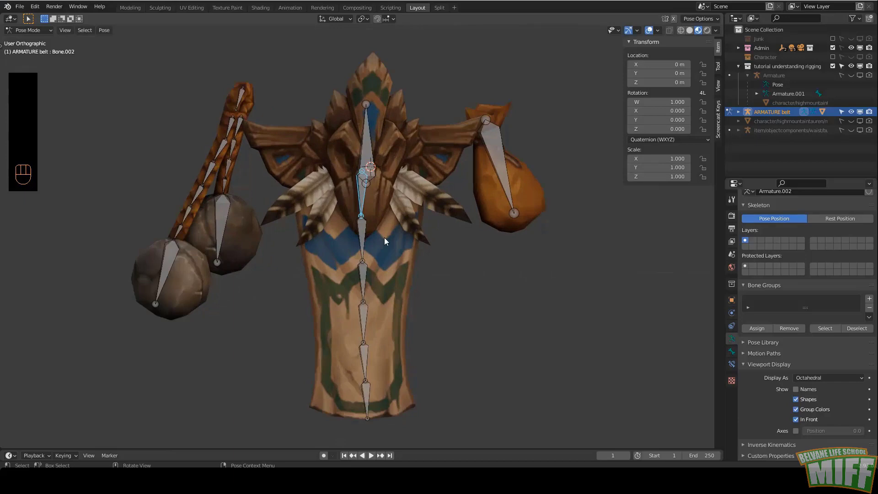
pyautogui.middleClick(396, 268)
# - Select the tabard's linked geometry in Edit Mode and separate it as its own object
pyautogui.press('Tab')
pyautogui.click(433, 267)
pyautogui.press('ctrl+Tab')
pyautogui.press('alt+a')
pyautogui.press('l')
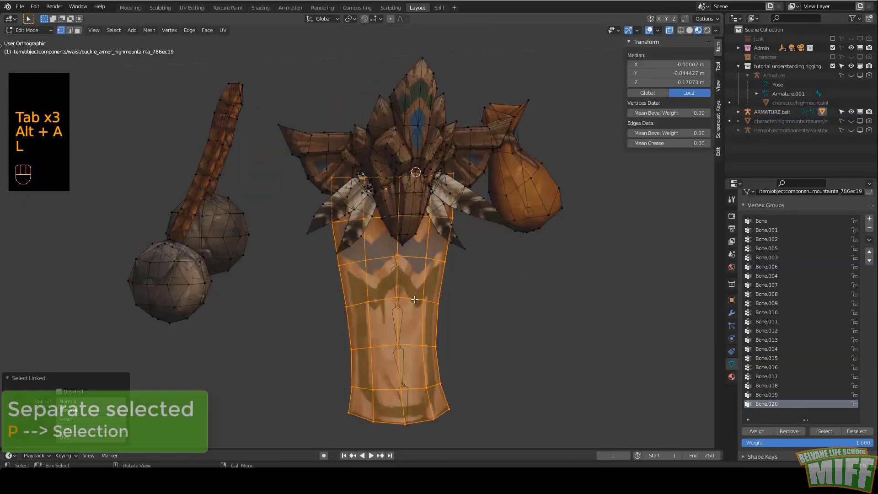
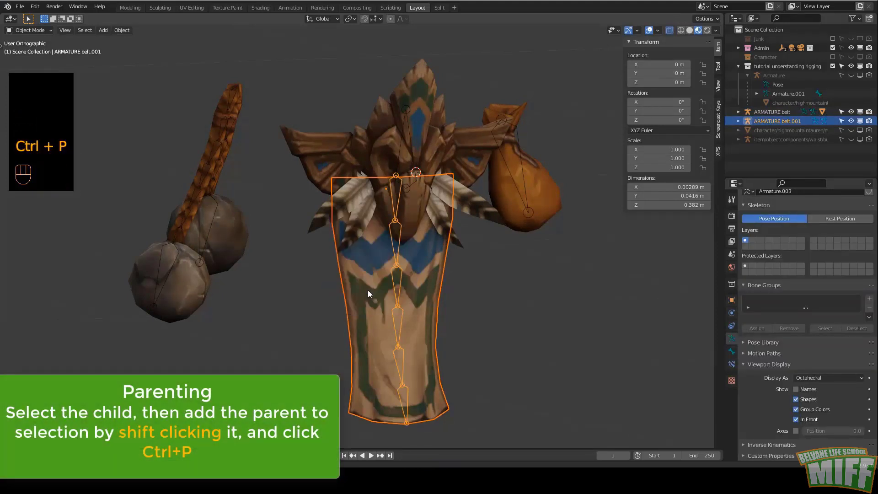
pyautogui.click(397, 203)
# - Pair the tabard with a duplicated ARMATURE belt.001 rig, test bone rotations, and hide it
pyautogui.press('ctrl+Tab')
pyautogui.click(399, 269)
pyautogui.press('r')
pyautogui.click(348, 239)
pyautogui.press('r')
pyautogui.press('r')
pyautogui.press('r')
pyautogui.click(286, 375)
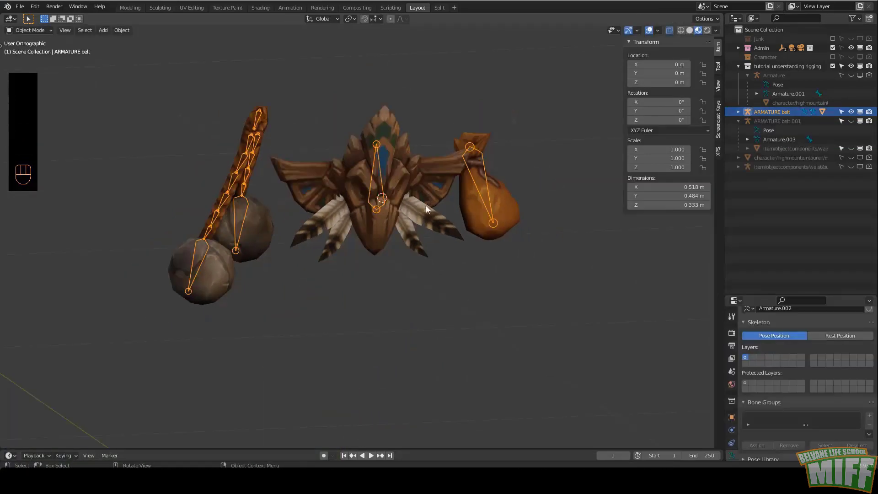
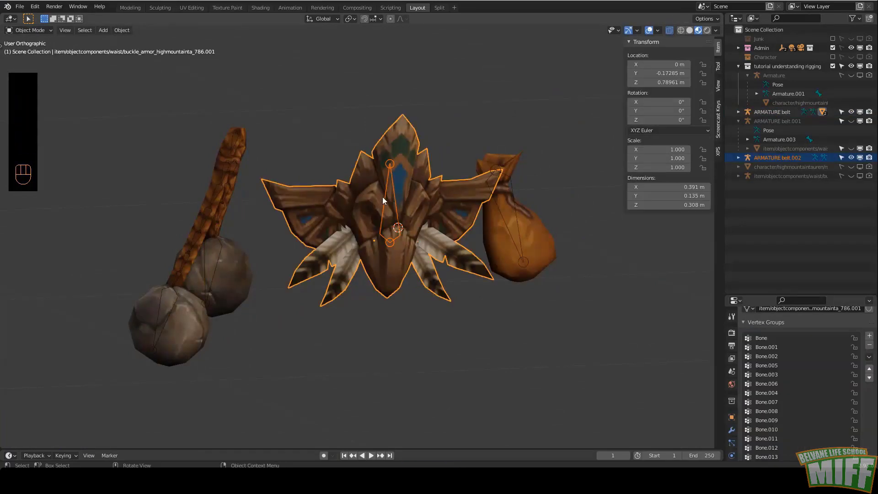
# - Bind the buckle, the pouch and the hanging weights each to their armature copy with automatic weights
pyautogui.press('ctrl+p')
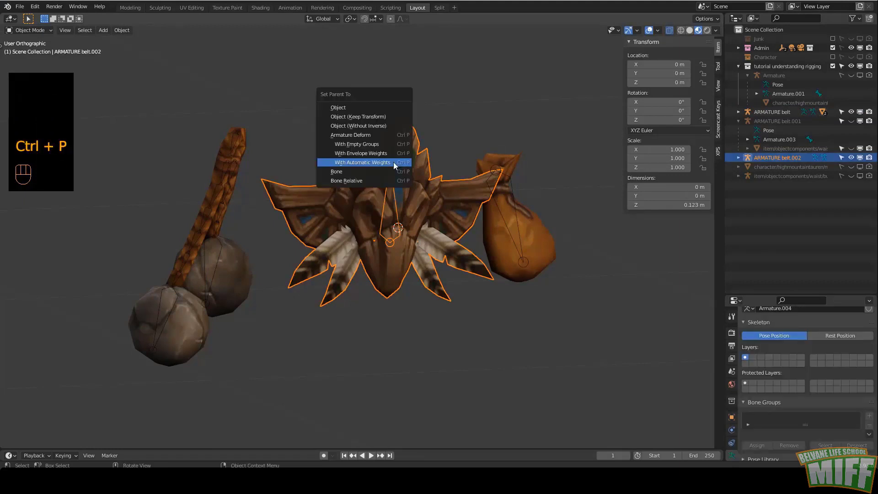
pyautogui.click(464, 231)
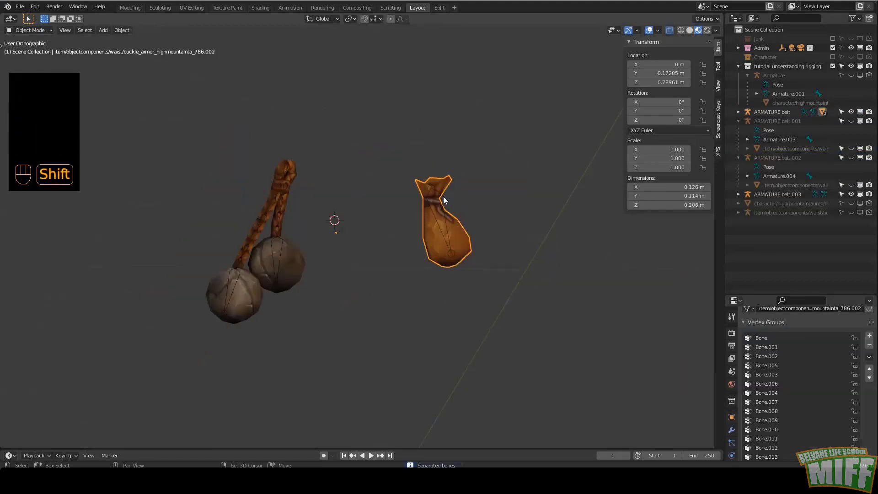
pyautogui.click(445, 200)
pyautogui.press('ctrl+p')
pyautogui.click(340, 239)
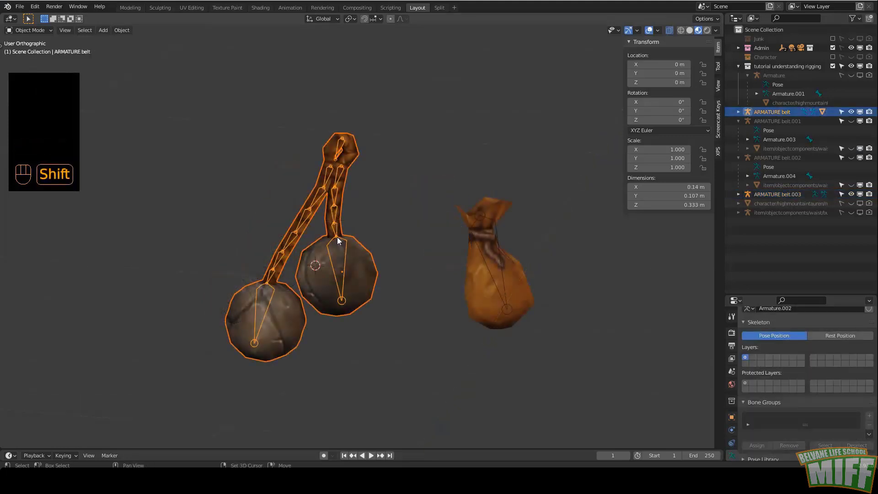
pyautogui.press('ctrl+p')
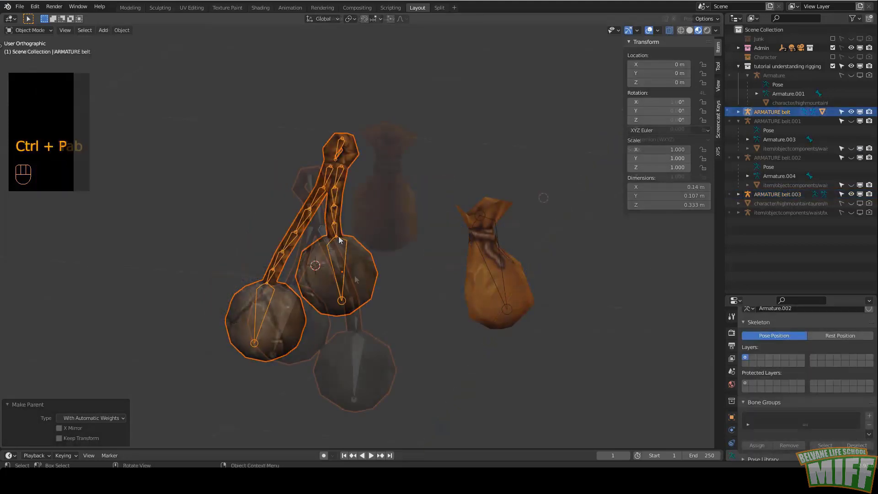
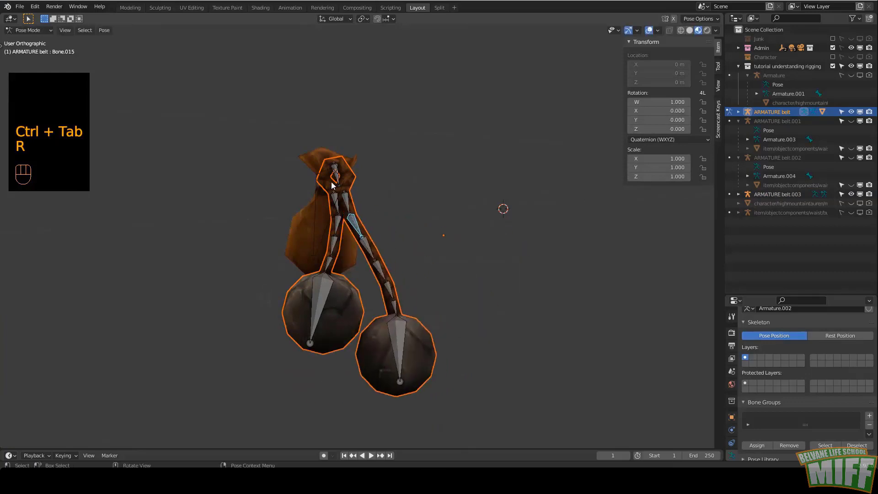
# - Rotate a bone in pose mode to test the generated weights
pyautogui.click(351, 202)
pyautogui.press('r')
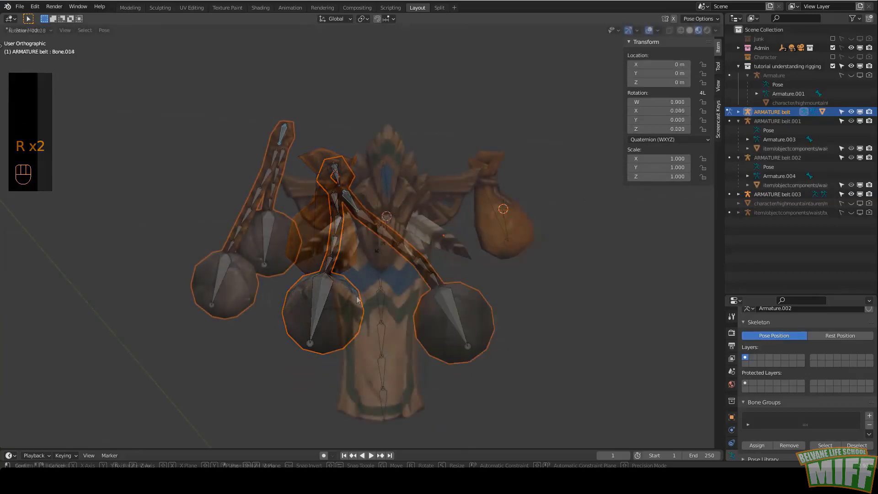
pyautogui.click(362, 294)
pyautogui.middleClick(363, 216)
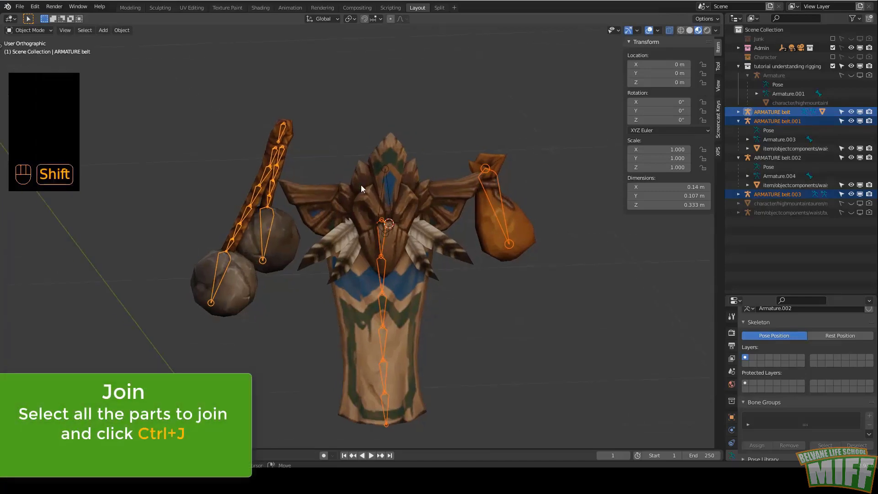
# - Join the armature copies into one rig and the mesh pieces into one belt mesh
pyautogui.click(390, 193)
pyautogui.press('ctrl+j')
pyautogui.click(344, 257)
pyautogui.moveTo(493, 214); pyautogui.dragTo(440, 250)
pyautogui.press('ctrl+j')
# - Check the joined mesh's Bone vertex groups in Edit Mode, selecting the Bone.001 group
pyautogui.press('Tab')
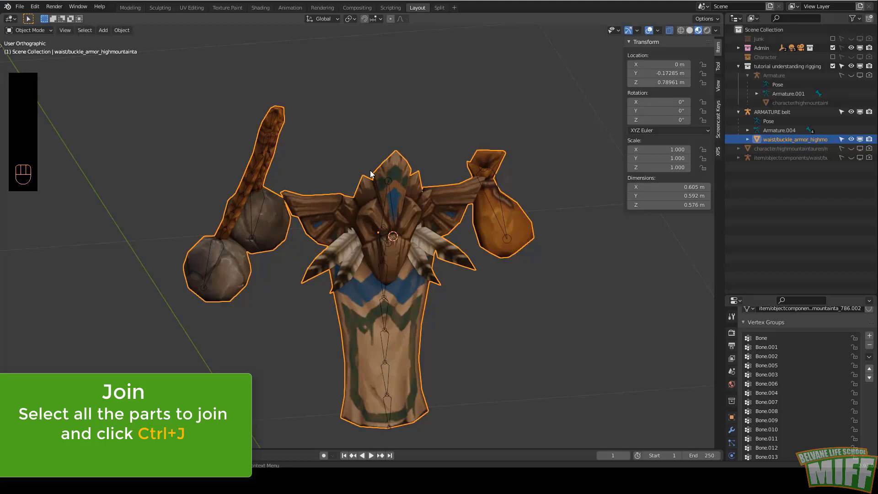
pyautogui.click(414, 259)
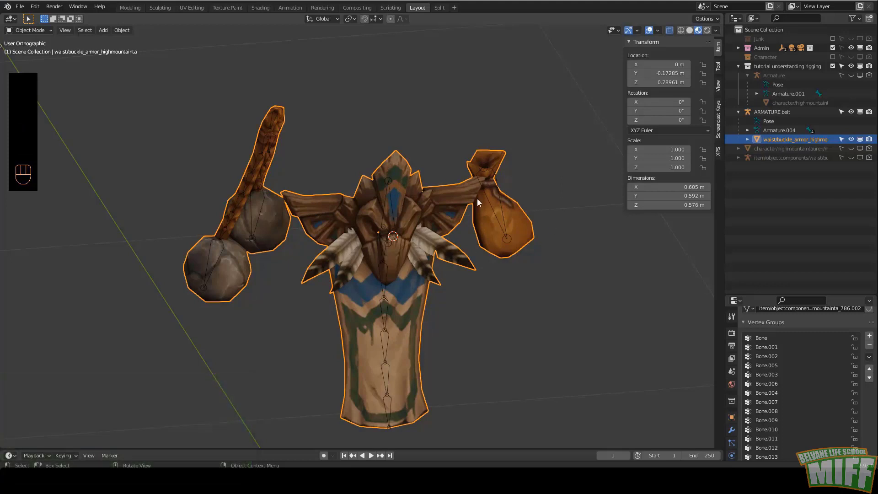
pyautogui.press('ctrl+z')
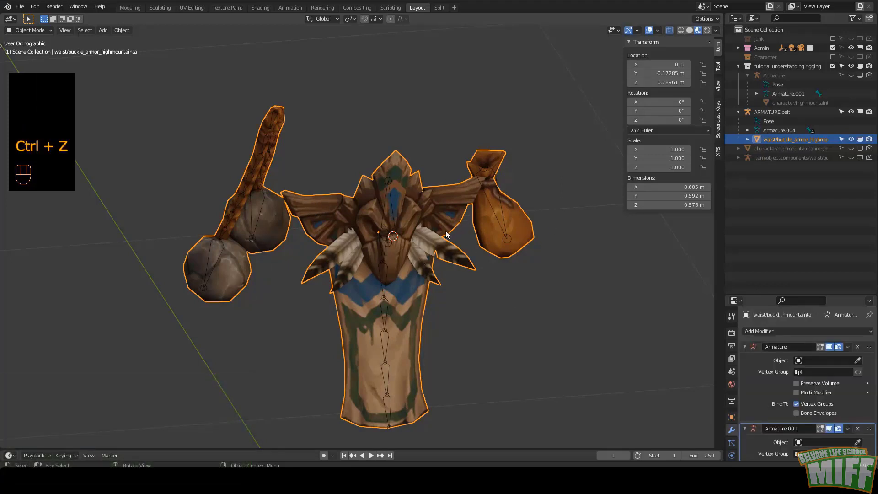
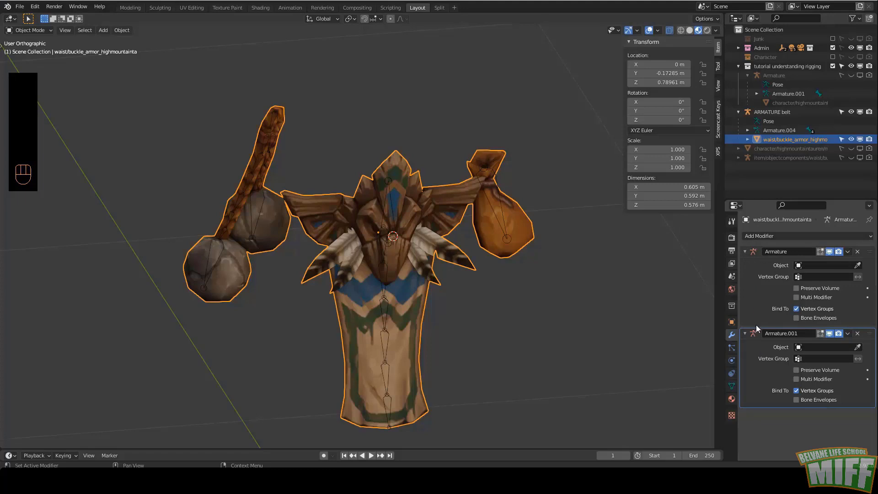
pyautogui.click(406, 214)
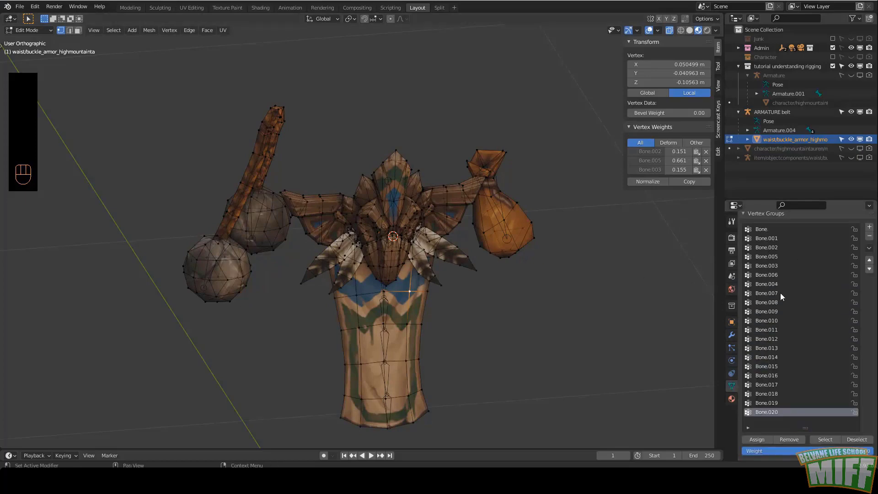
pyautogui.click(764, 239)
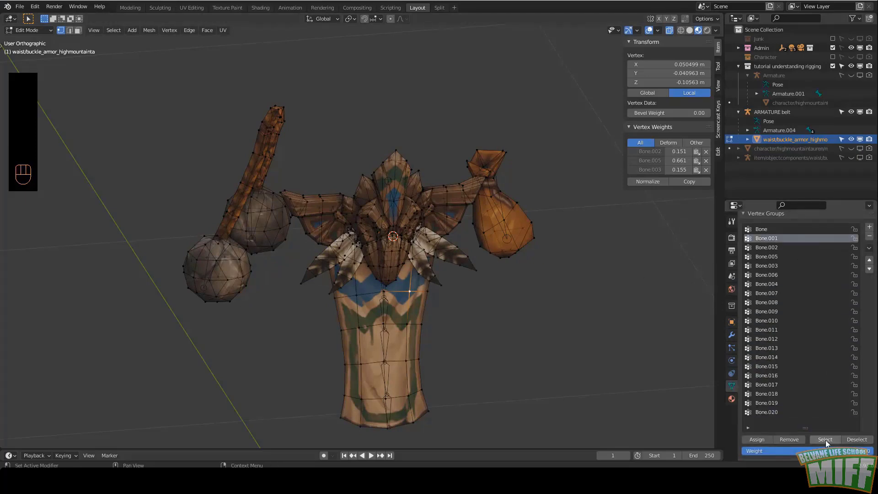
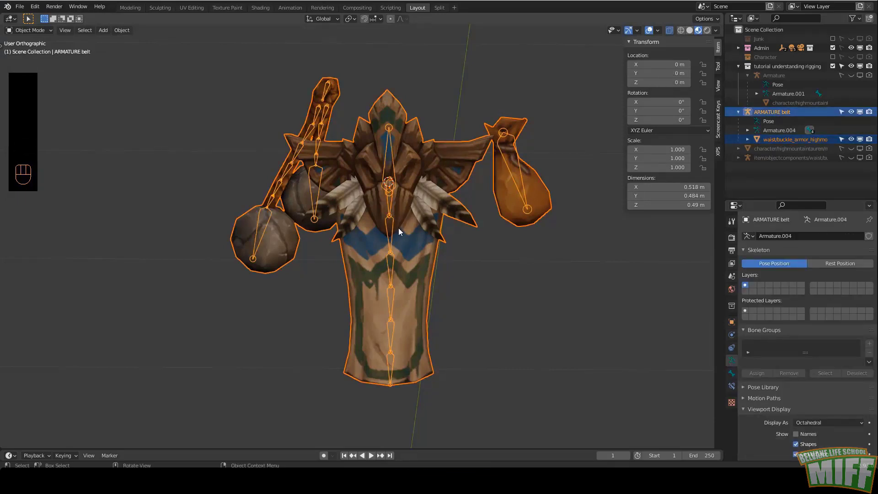
# - Parent the joined belt mesh to the belt armature with empty groups and grab a bone in pose mode
pyautogui.press('ctrl+p')
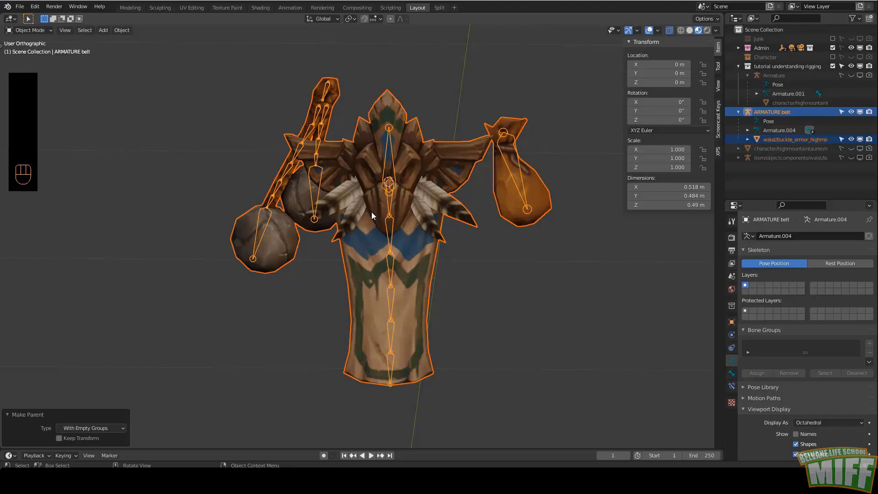
pyautogui.press('ctrl+Tab')
pyautogui.click(498, 176)
pyautogui.press('g')
pyautogui.press('g')
pyautogui.moveTo(439, 228); pyautogui.dragTo(473, 208)
pyautogui.moveTo(450, 235); pyautogui.dragTo(395, 225)
# - Rotate several bones down the chain to test how tabard, club and pouch deform
pyautogui.press('r')
pyautogui.click(355, 202)
pyautogui.press('r')
pyautogui.click(377, 249)
pyautogui.press('r')
pyautogui.press('r')
pyautogui.click(419, 262)
pyautogui.press('r')
pyautogui.moveTo(327, 250); pyautogui.dragTo(362, 250)
pyautogui.click(283, 144)
pyautogui.middleClick(309, 168)
pyautogui.press('r')
pyautogui.press('r')
pyautogui.click(250, 170)
pyautogui.press('r')
pyautogui.press('r')
# - Clear all bone transforms, then move the top bone to test the combined rig's deformation
pyautogui.press('a')
pyautogui.press('alt+g')
pyautogui.press('alt+s')
pyautogui.moveTo(324, 183); pyautogui.dragTo(282, 183)
pyautogui.press('ctrl+Tab')
pyautogui.moveTo(370, 192); pyautogui.dragTo(422, 198)
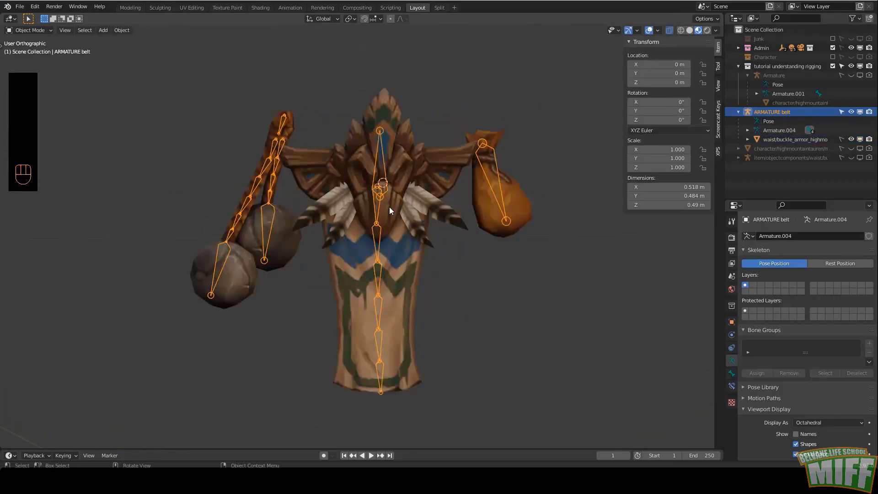
pyautogui.moveTo(381, 223); pyautogui.dragTo(399, 188)
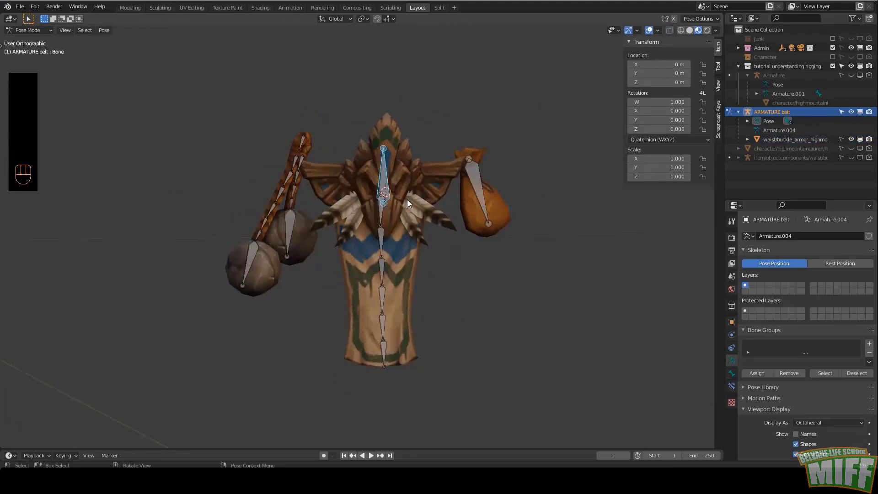
pyautogui.press('g')
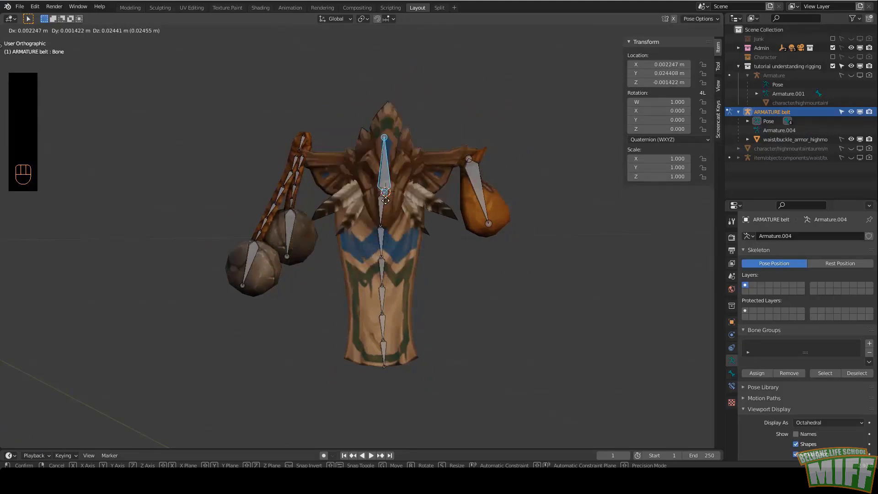
# - Parent the belt chain's top bone to its neighbour with Keep Offset in armature Edit Mode
pyautogui.press('Tab')
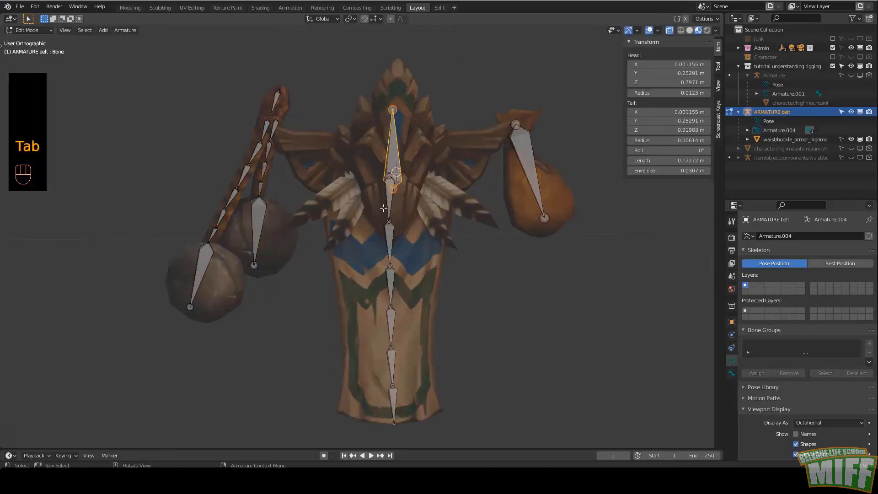
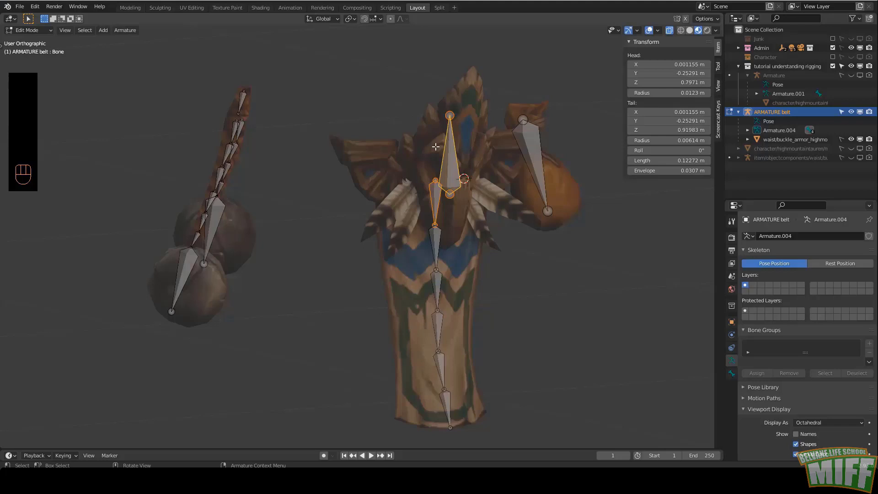
pyautogui.press('ctrl+p')
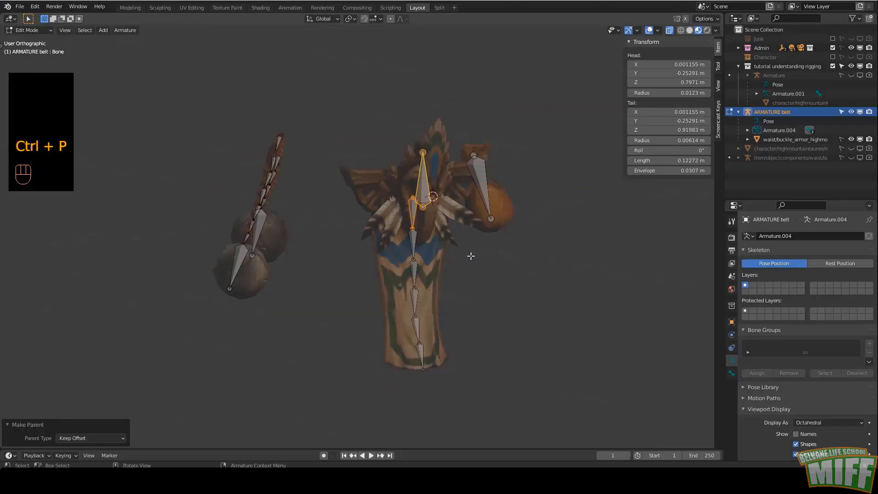
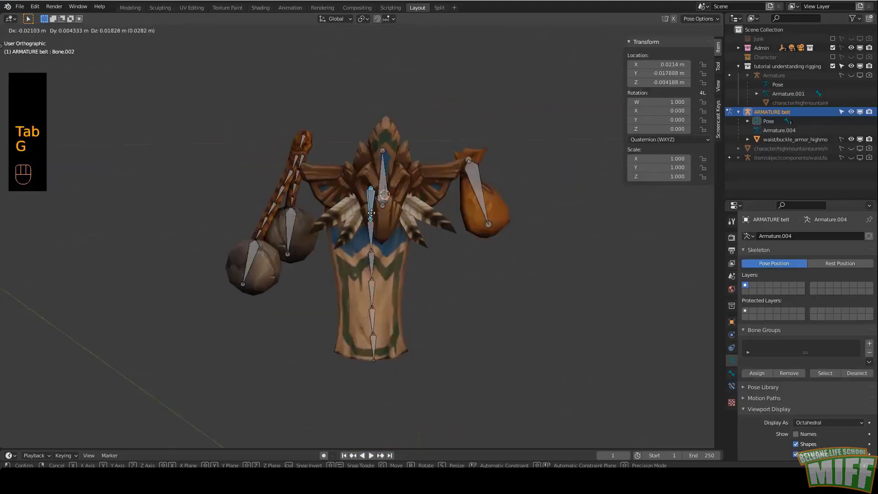
# - Select the belt mesh with its armature and enter Weight Paint mode
pyautogui.press('g')
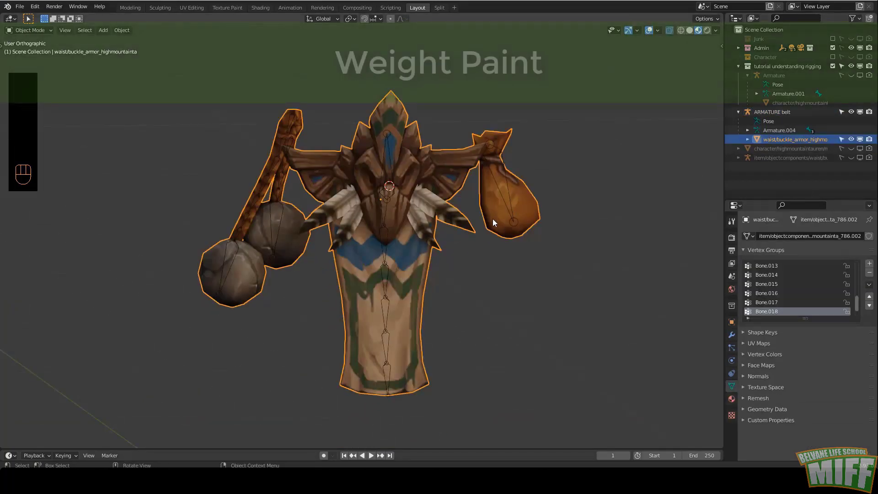
pyautogui.moveTo(499, 221); pyautogui.dragTo(510, 160)
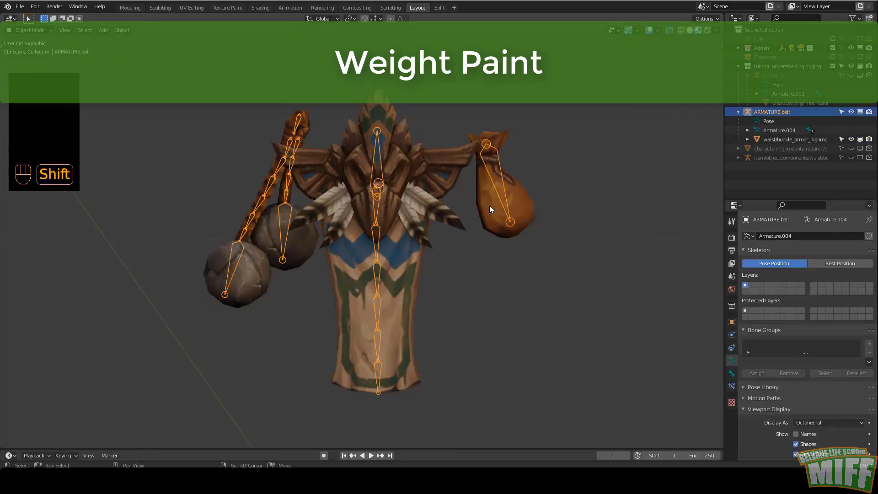
pyautogui.press('ctrl+Tab')
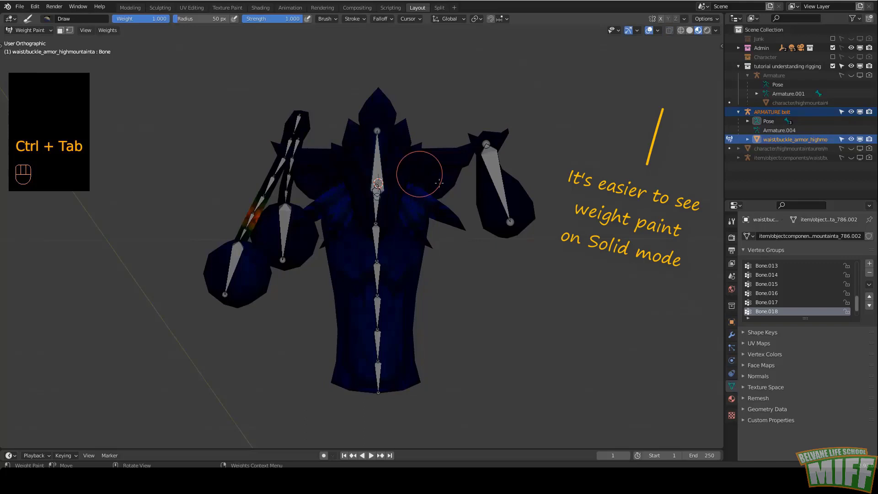
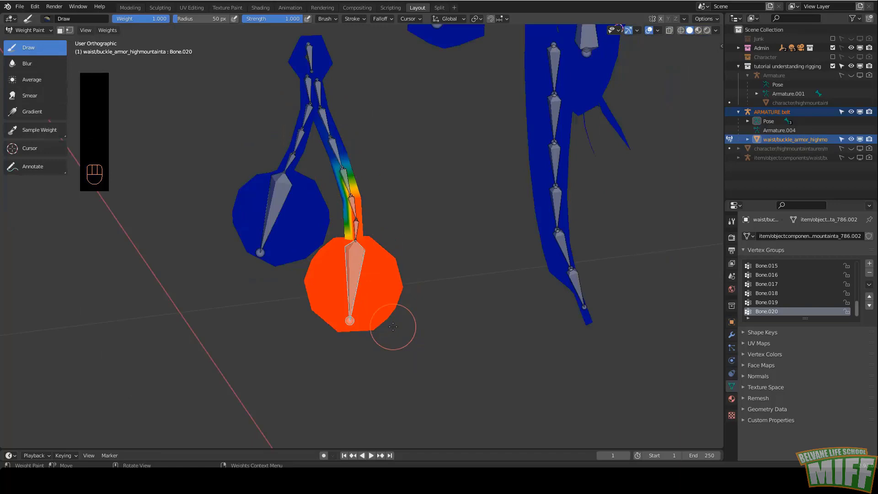
# - Paint full Bone.020 weight onto the lower sphere, then switch to the Blur brush to soften its edge
pyautogui.press('r')
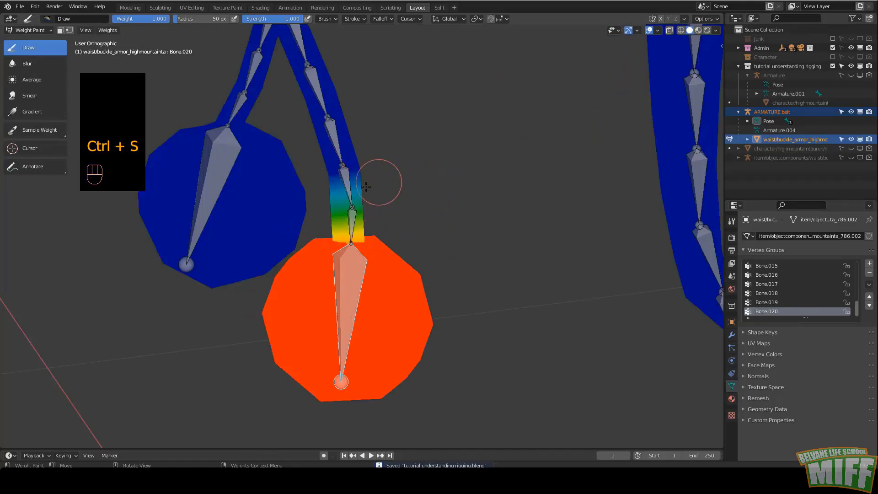
pyautogui.press('r')
pyautogui.press('r')
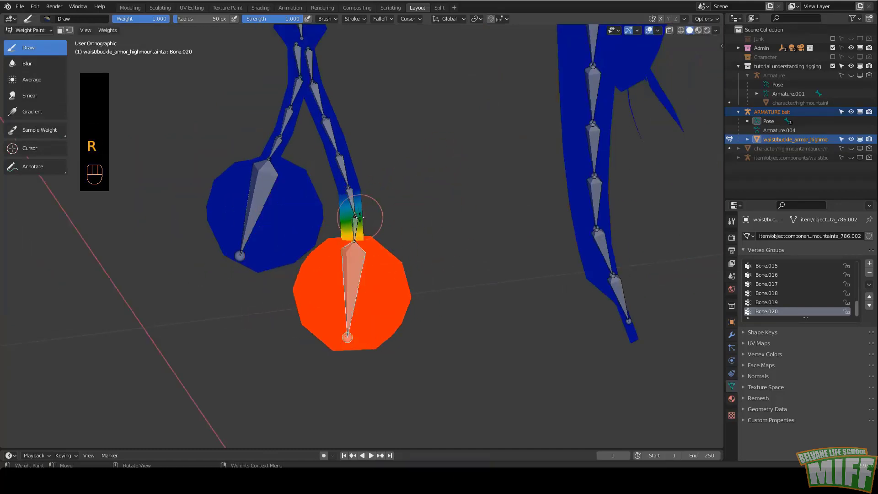
pyautogui.click(168, 21)
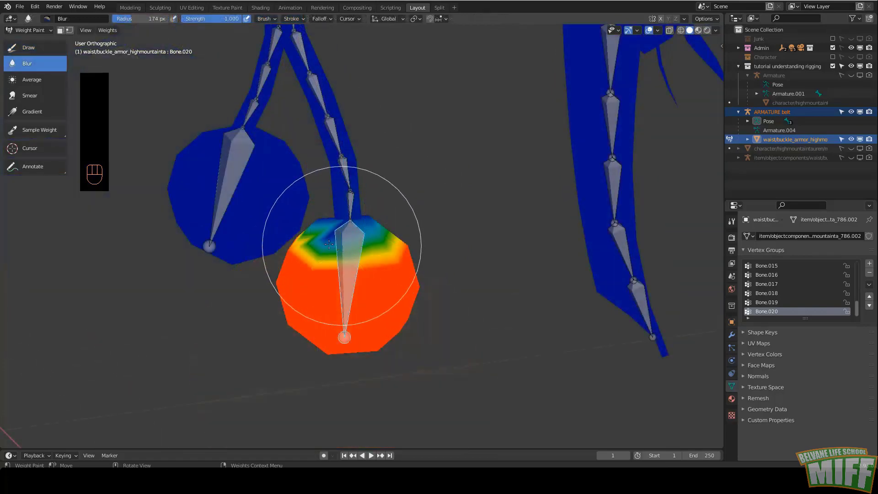
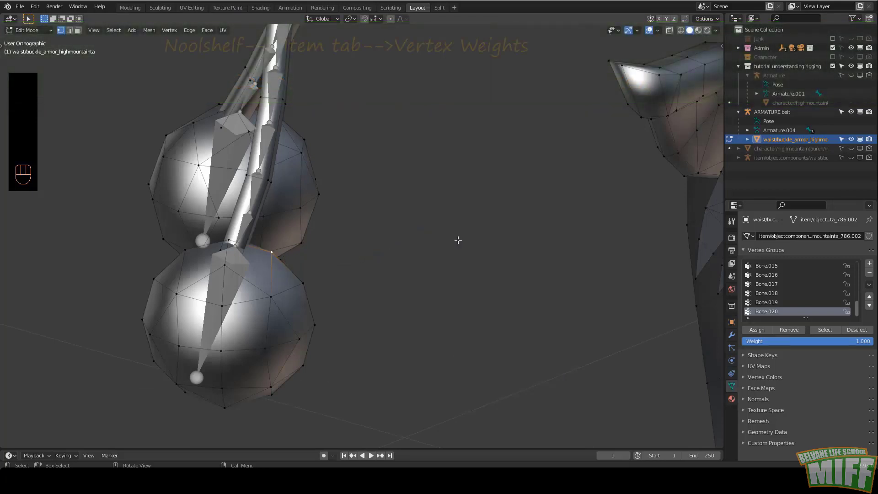
# - Set a strap vertex's Bone.020 weight to 0.6 in the Item tab's Vertex Weights panel
pyautogui.press('n')
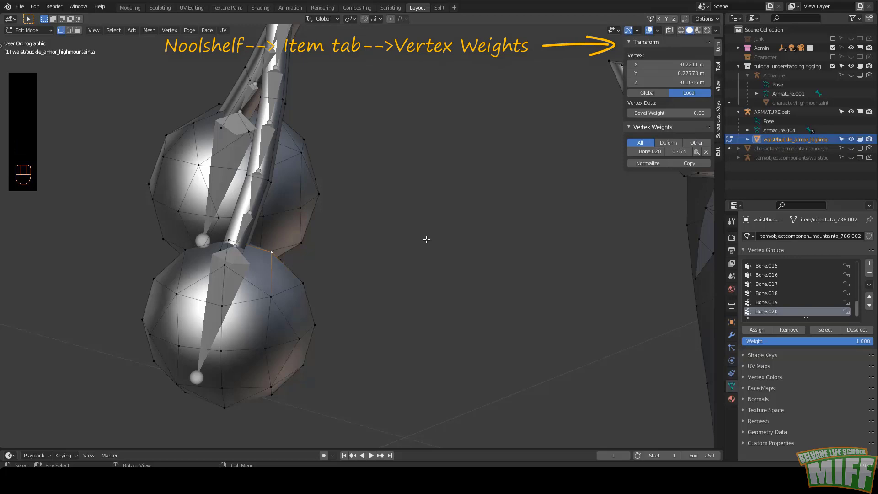
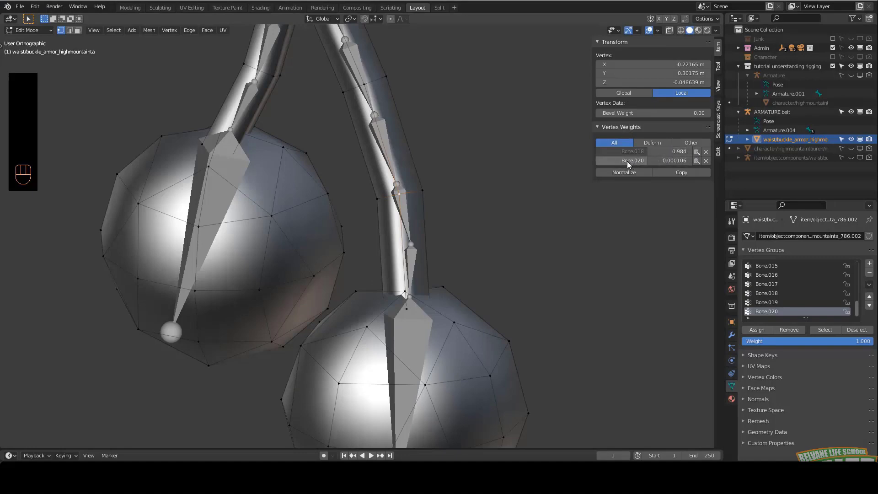
pyautogui.press('Tab')
pyautogui.click(447, 292)
pyautogui.press('ctrl+Tab')
# - Rotate the bone in pose mode to test the new weight, then return to mesh editing
pyautogui.press('r')
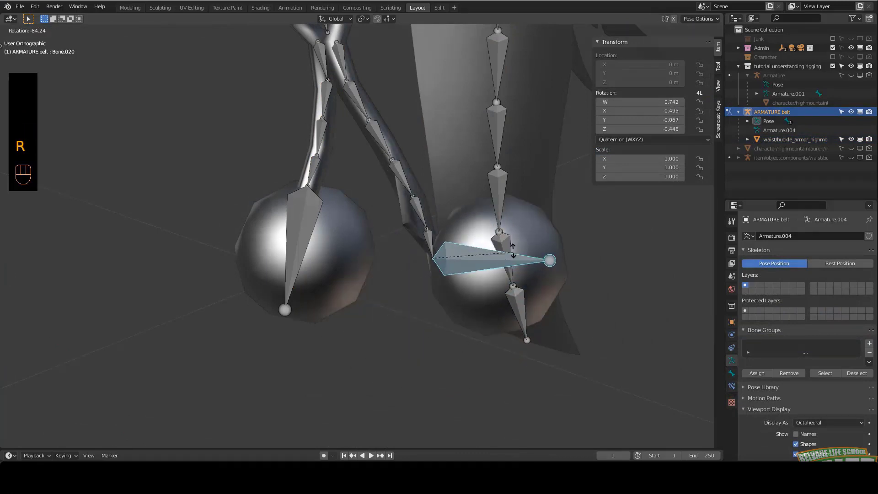
pyautogui.press('Tab')
pyautogui.press('Tab')
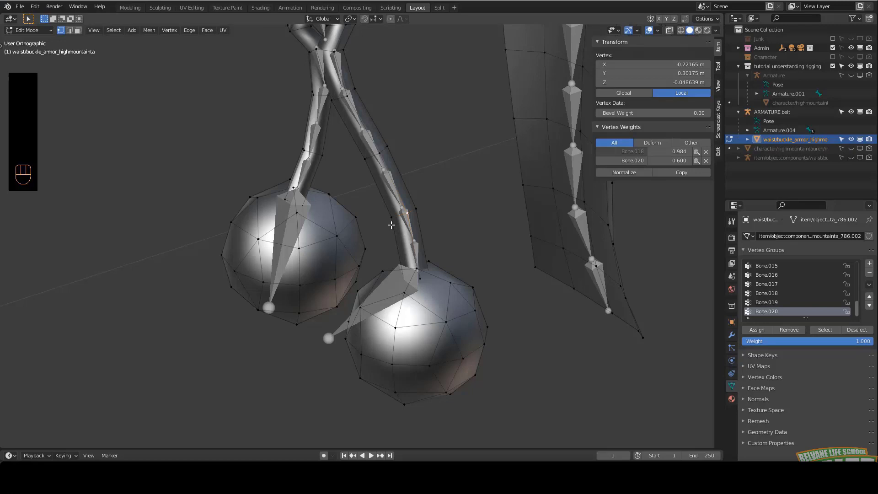
# - Enable the Armature modifier's Edit Mode and On Cage toggles so deformation shows while editing
pyautogui.click(732, 336)
pyautogui.click(822, 253)
pyautogui.click(813, 252)
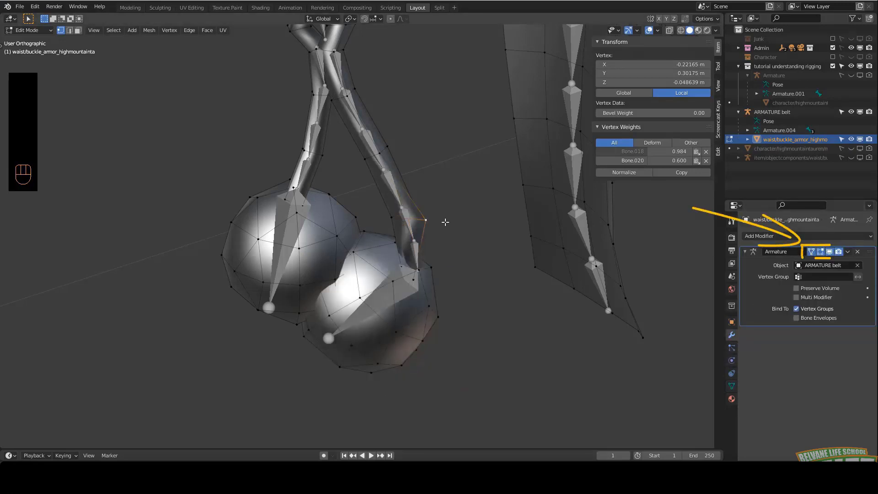
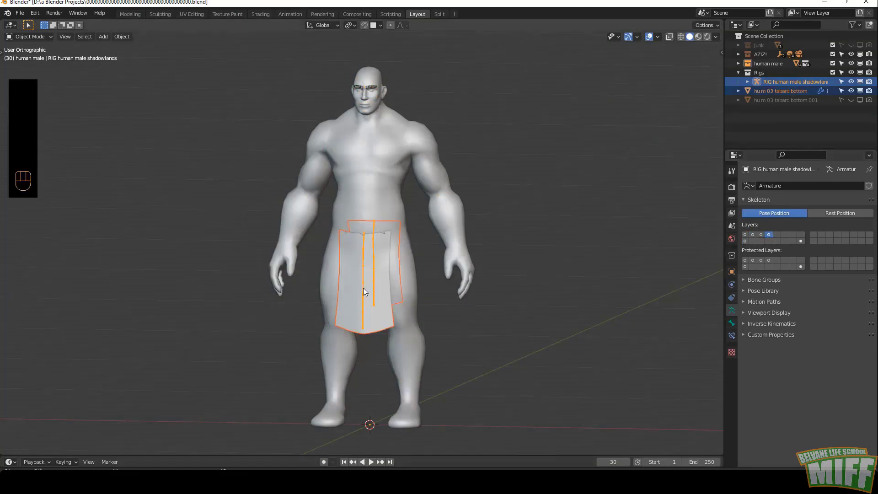
# - Parent the tabard bottom to the human rig with Armature Deform and move a leg bone to test it
pyautogui.press('ctrl+p')
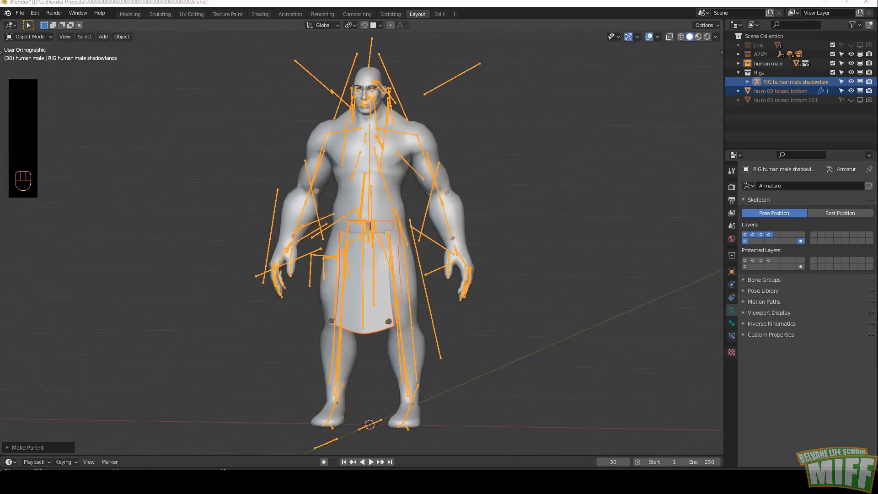
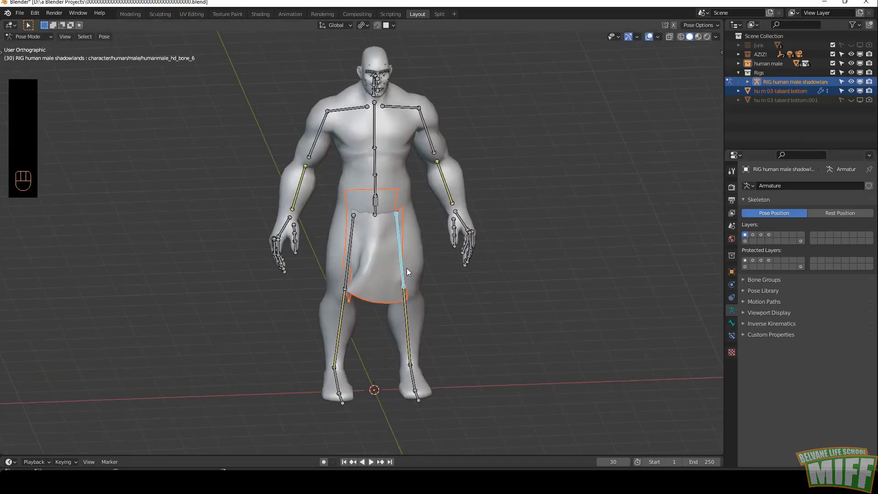
pyautogui.press('g')
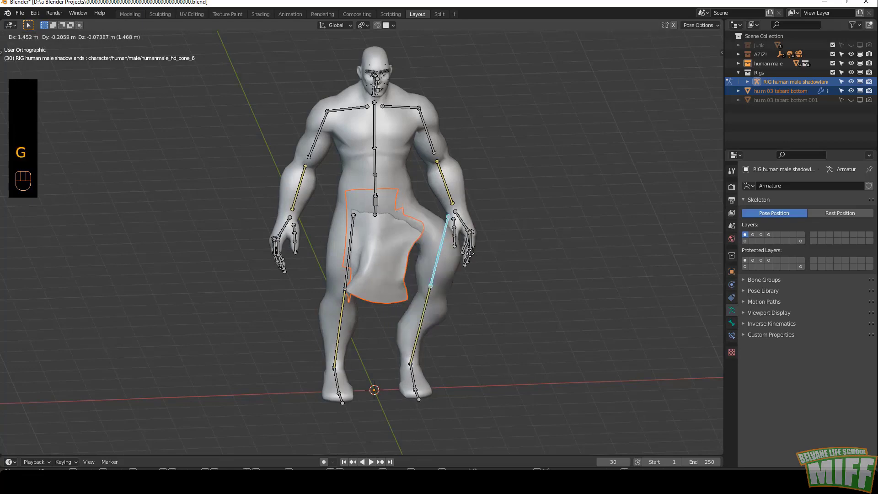
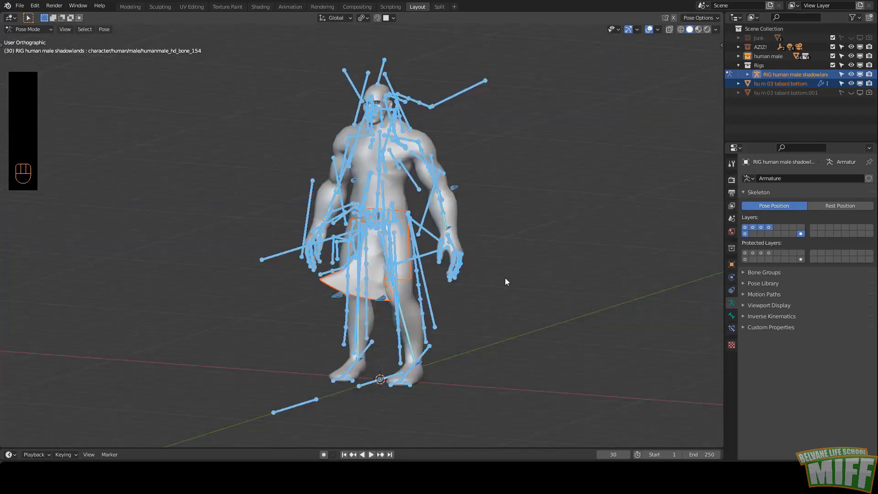
# - Bind the tabard to the rig with automatic weights from Edit Mode
pyautogui.press('Tab')
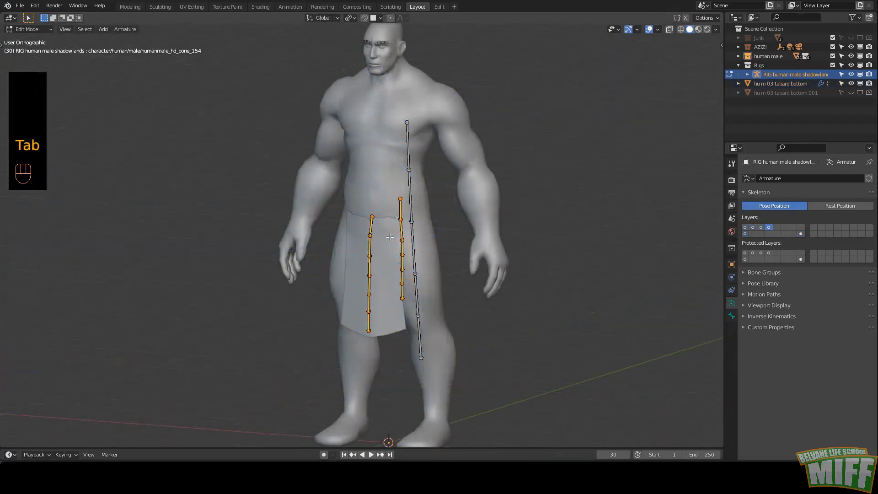
pyautogui.press('ctrl+p')
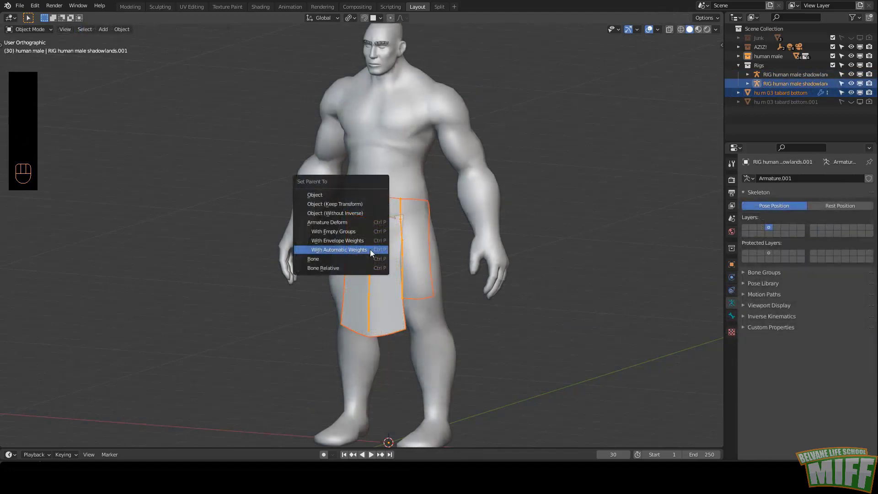
pyautogui.click(346, 285)
# - Rotate rig bones in Pose Mode to check the tabard deformation, then clear all rotations
pyautogui.press('ctrl+Tab')
pyautogui.press('ctrl+Tab')
pyautogui.click(354, 273)
pyautogui.press('r')
pyautogui.click(338, 284)
pyautogui.press('r')
pyautogui.press('r')
pyautogui.press('r')
pyautogui.press('a')
pyautogui.press('alt+r')
pyautogui.click(364, 253)
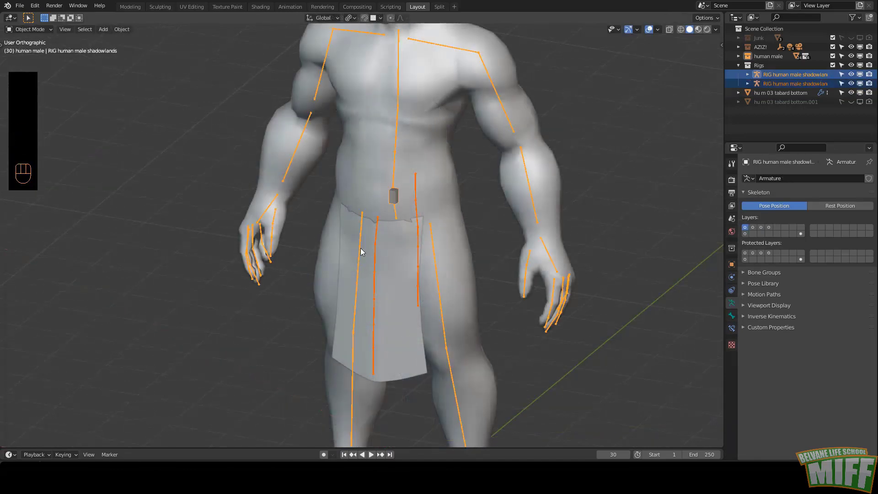
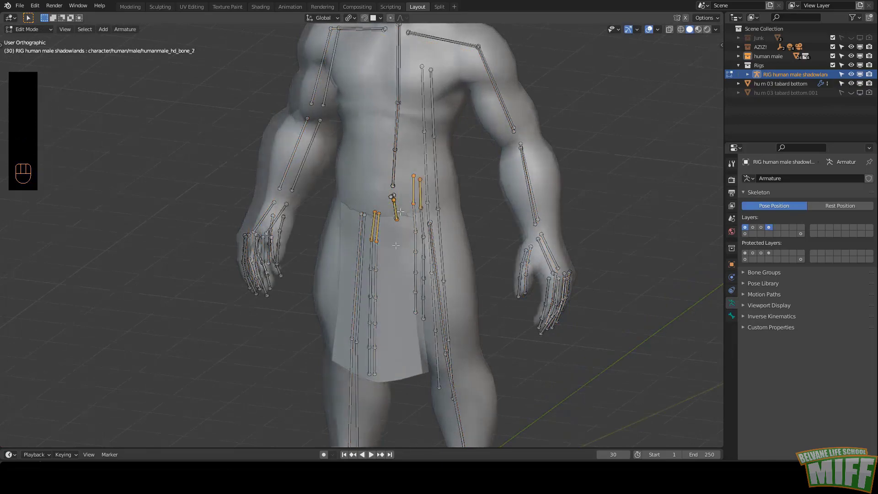
# - Parent the tabard bones to the central torso bone with Connected and leave Edit Mode
pyautogui.press('ctrl+p')
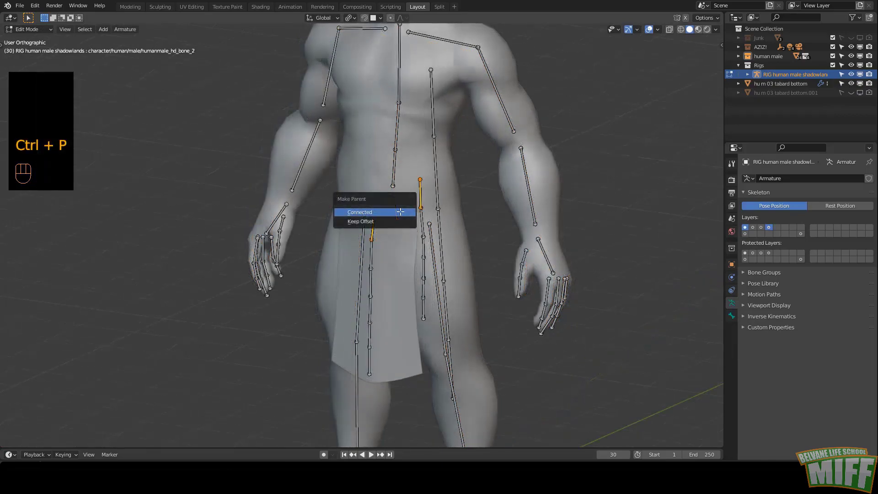
pyautogui.press('Tab')
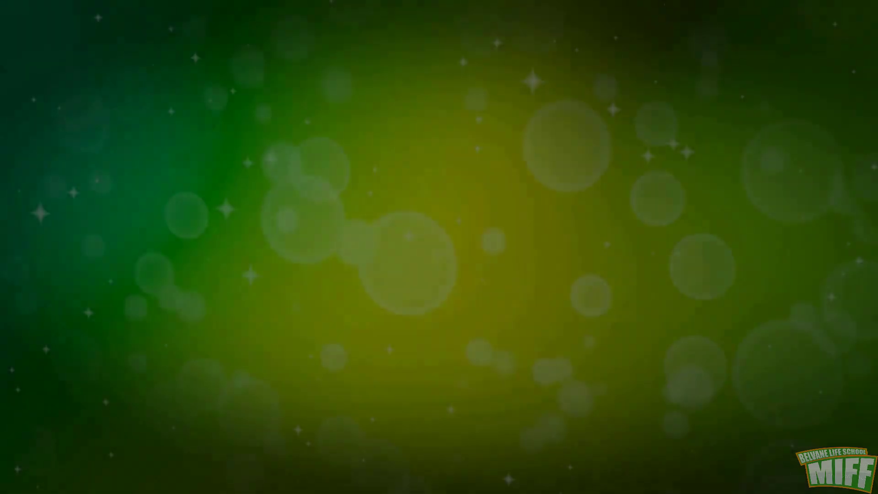